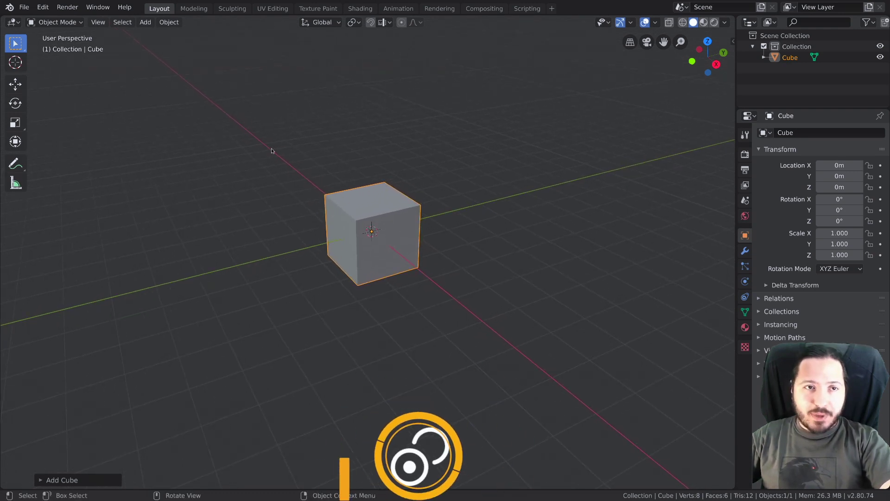
Step: Duplicate the cube, leaving the copy Cube.001 at the origin over the original
left_click(167, 21)
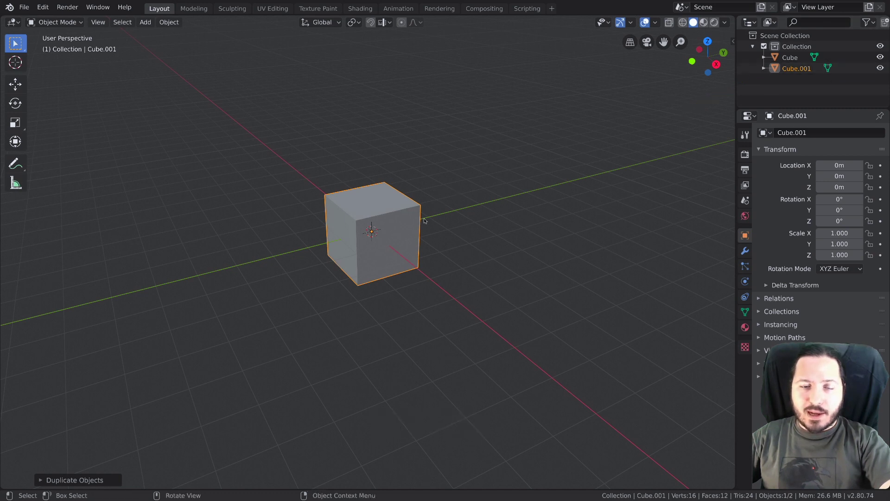
Step: Place the copied cube beside the original and move a third copy off to the left
key("g")
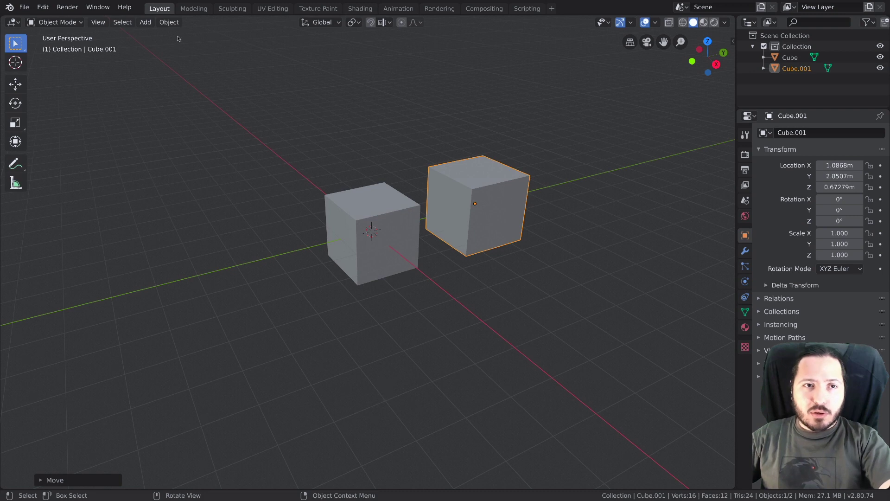
left_click(173, 25)
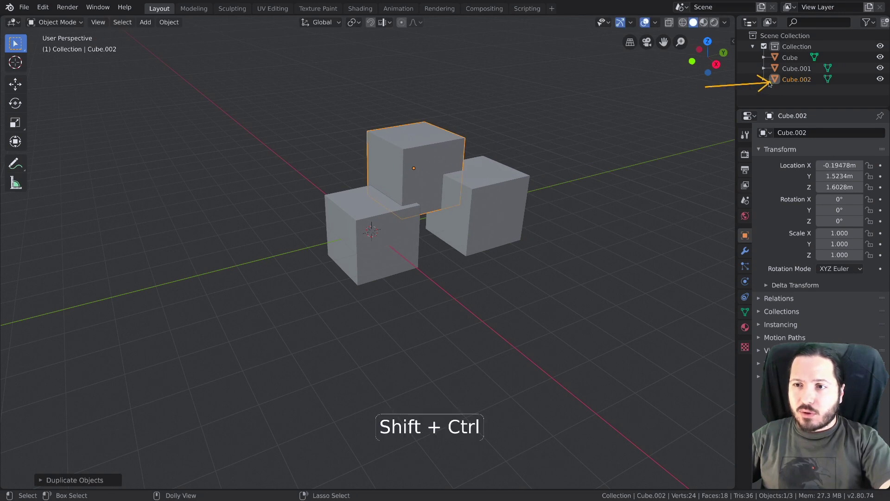
left_click(435, 164)
key("g")
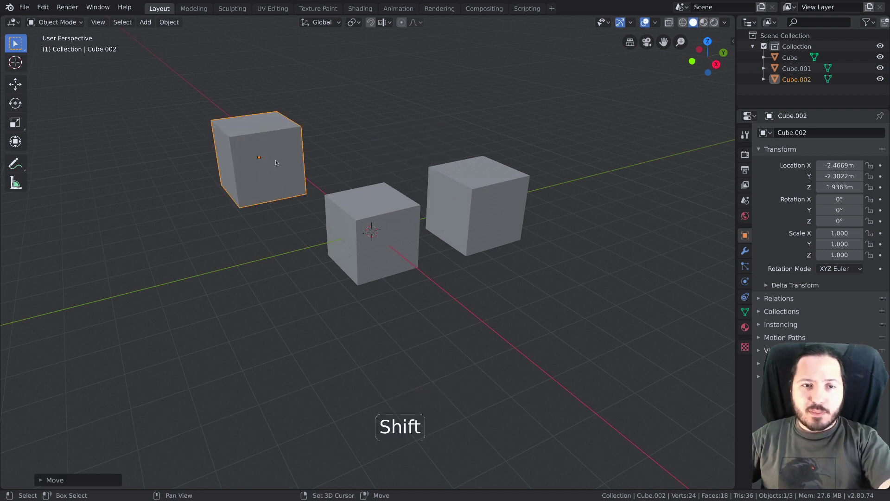
Step: Make a couple more trial duplicates, then delete the extra cubes again
key("shift+d")
key("shift+d")
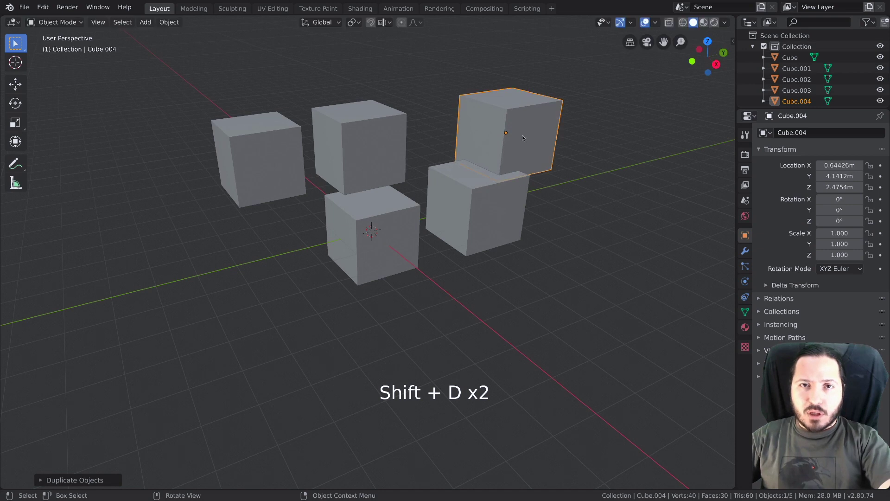
key("x")
left_click(341, 131)
left_click(258, 137)
key("x")
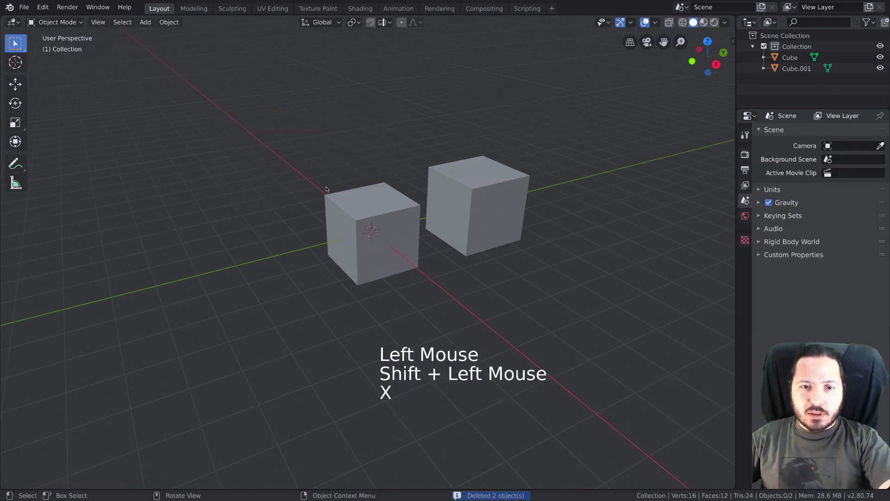
Step: Select both remaining cubes and duplicate the pair upward, giving four cubes
left_click(371, 203)
left_click(483, 185)
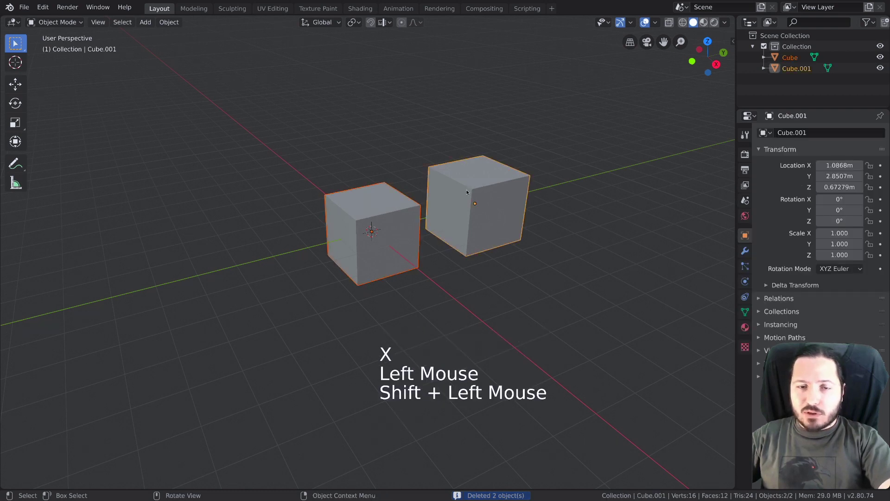
key("shift+d")
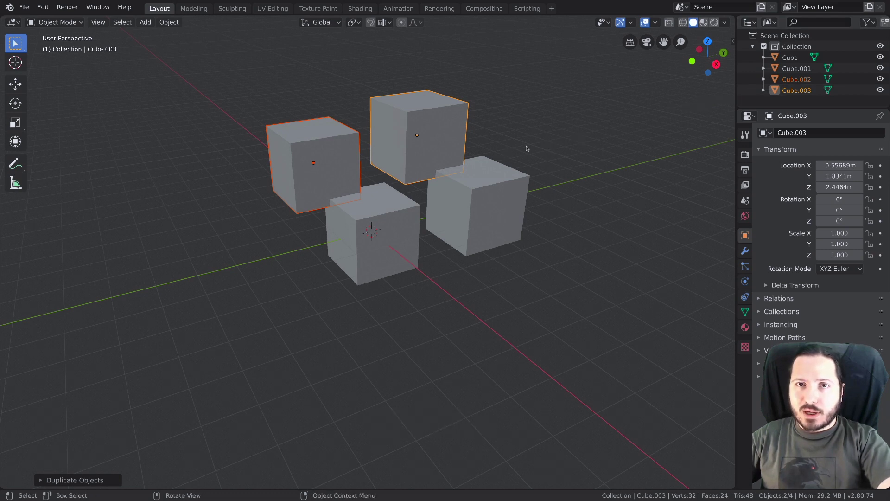
Step: Make one more trial copy, then delete the extra cubes
left_click(373, 216)
key("shift+d")
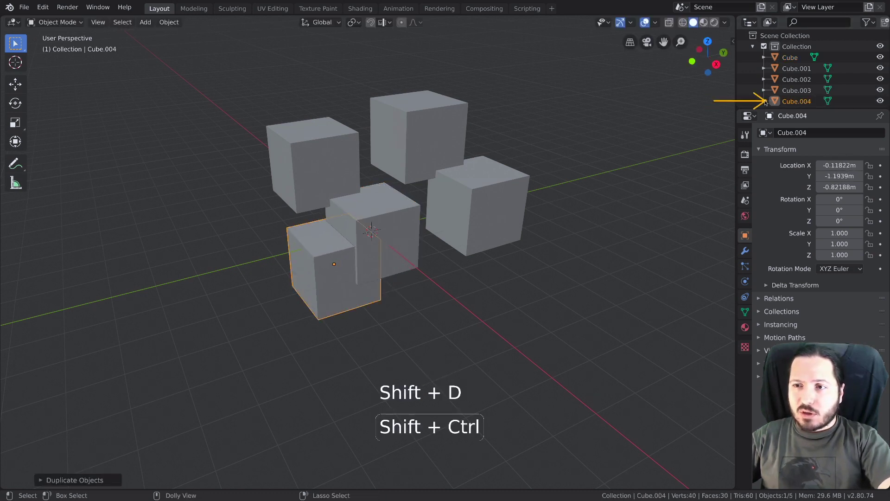
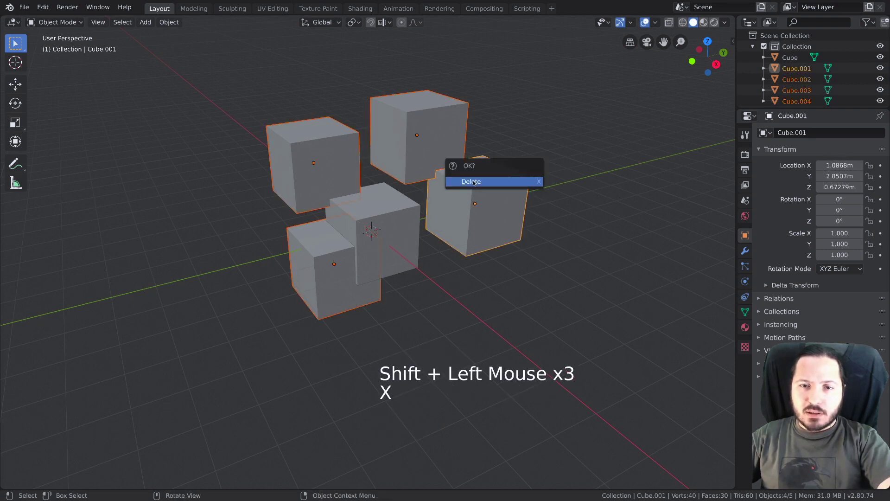
left_click(361, 224)
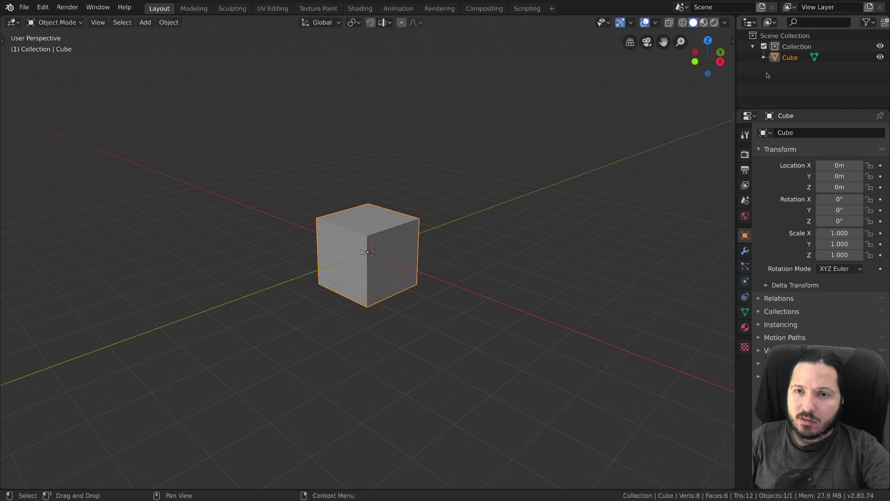
Step: Copy and paste the remaining cube twice, then remove the pasted copies so only the original stays
left_click(789, 58)
key("ctrl+c")
key("ctrl+v")
key("ctrl+v")
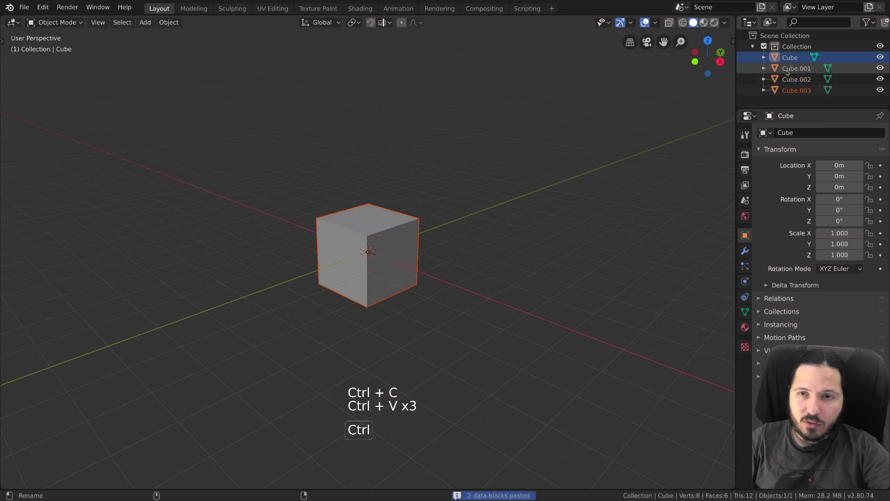
left_click(369, 211)
key("s")
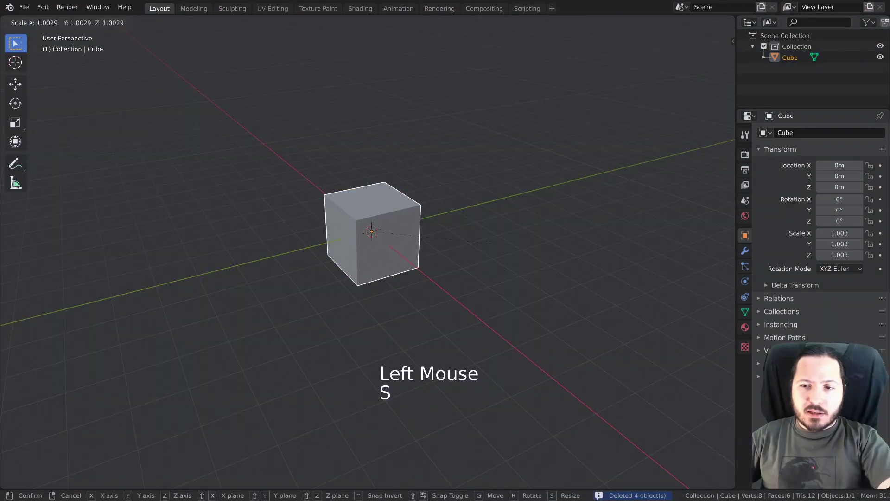
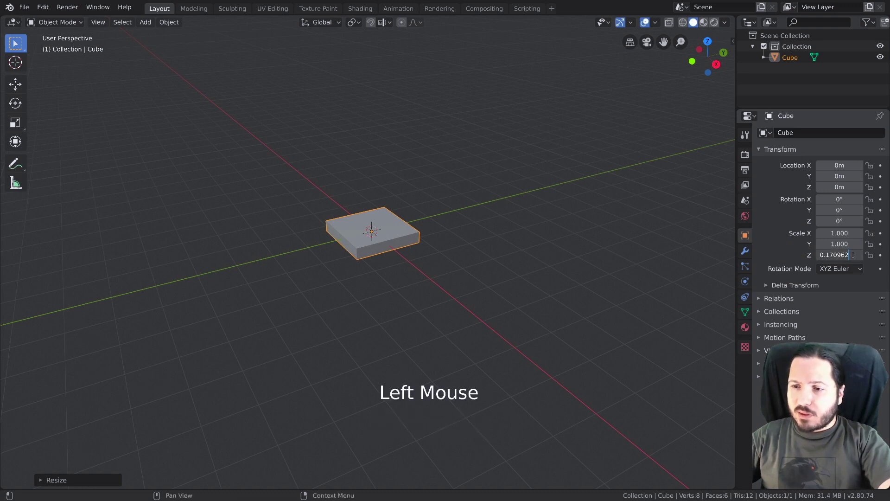
Step: Enter an exact Z scale of 0.2 in the Transform panel to flatten the cube into a slab
key("BackSpace")
key("BackSpace")
key("BackSpace")
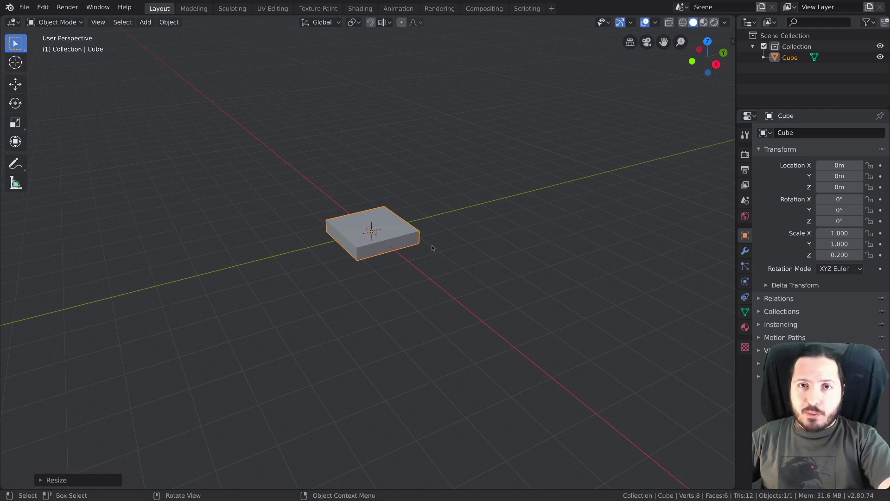
Step: Stretch the slab along X to about 2.72 and view it straight from the side
key("s")
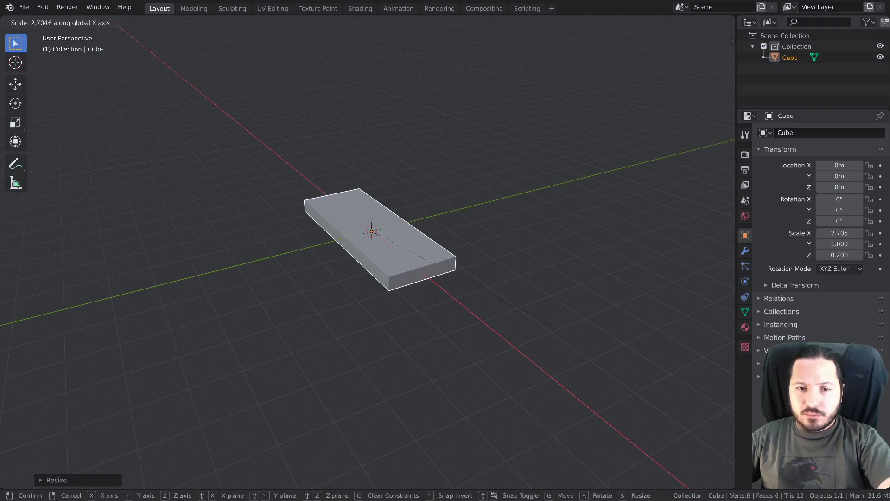
middle_click(440, 259)
key("KP_3")
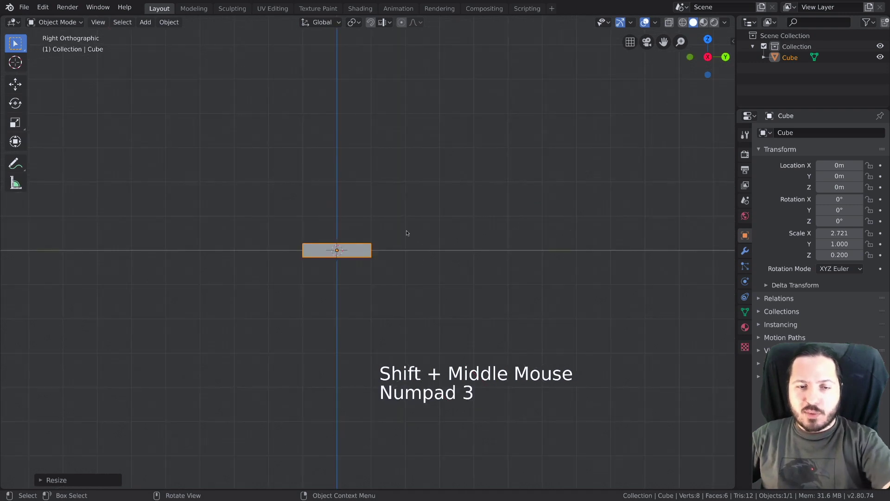
Step: Trial a few stepped duplicates of the slab, then undo them back to the single slab
key("shift+d")
key("shift+d")
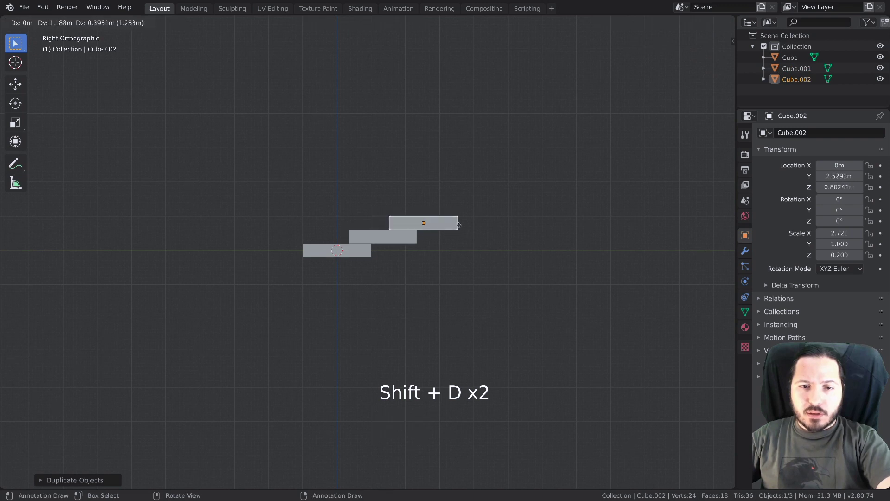
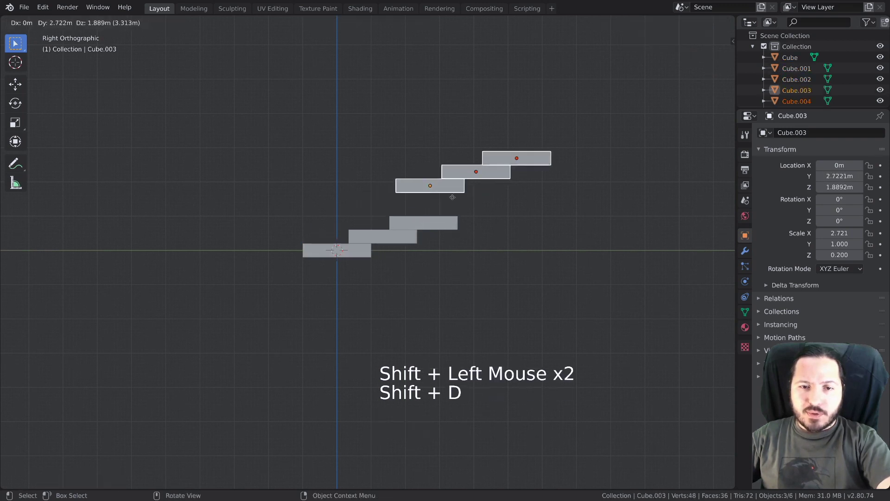
key("shift+d")
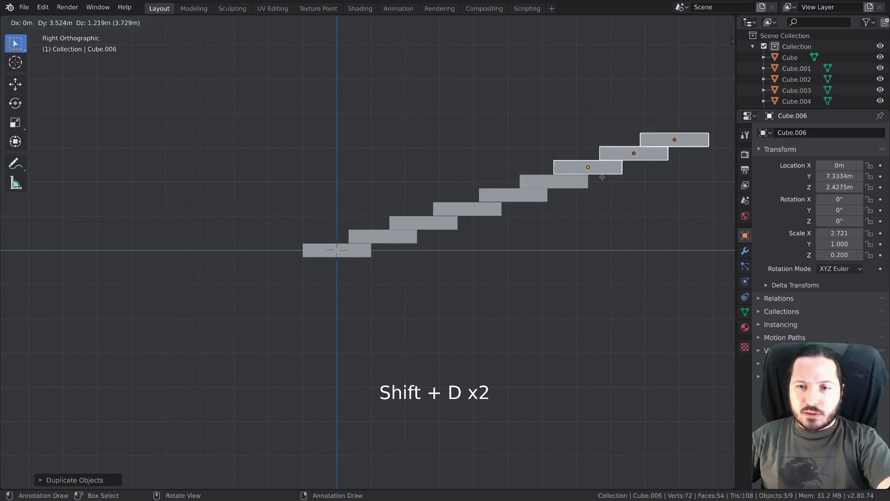
key("ctrl+z")
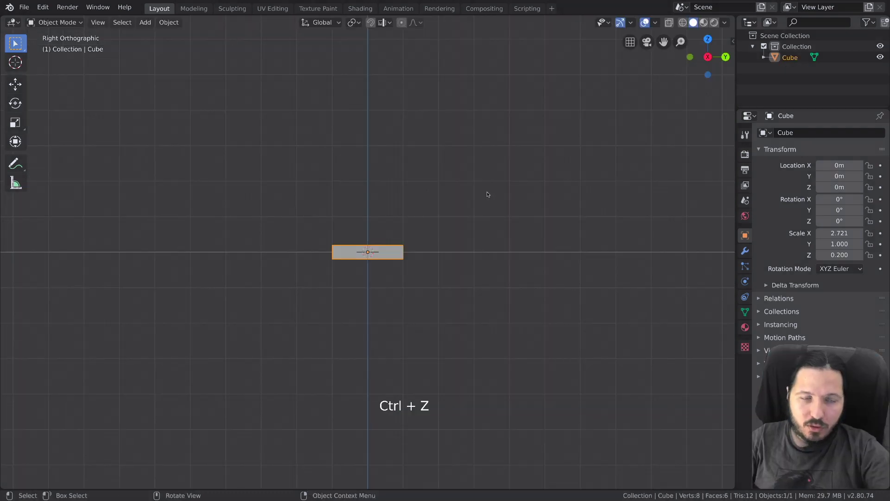
Step: Duplicate the slab up and along Y and repeat the offset into a ten-slab staircase
middle_click(445, 216)
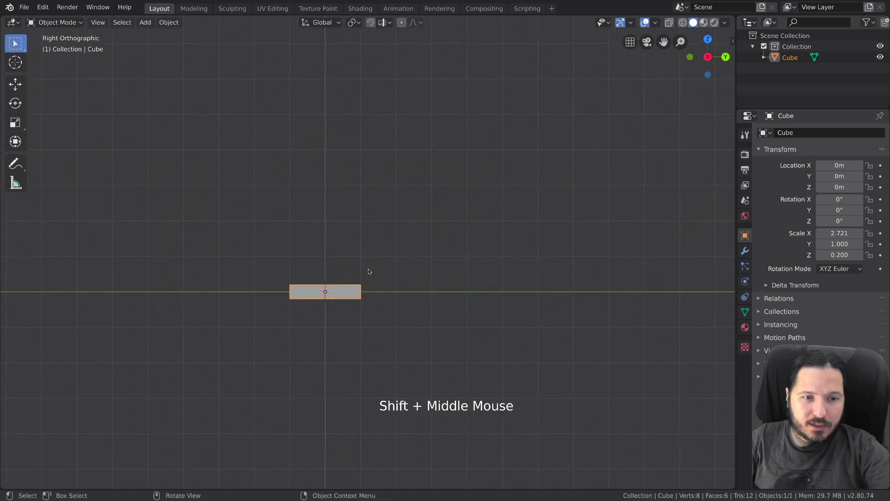
key("shift+d")
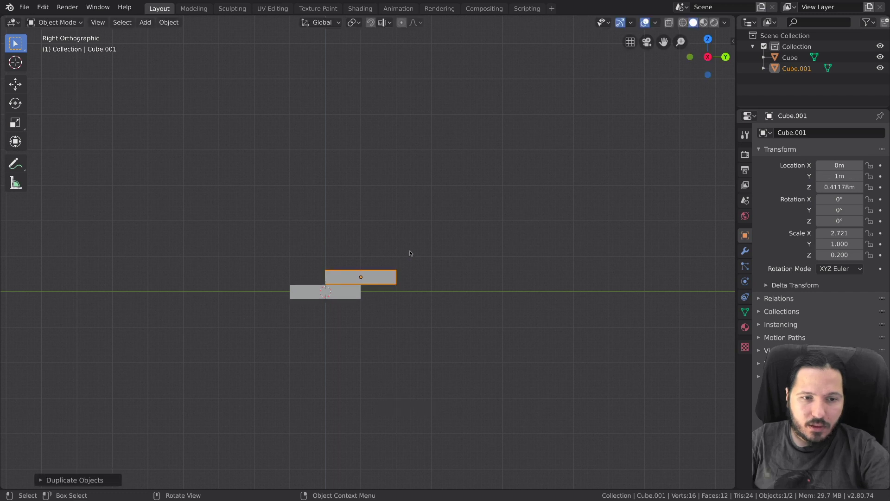
key("shift+r")
key("shift+r")
key("shift+r")
key("shift+r")
key("shift+r")
key("shift+r")
key("shift+r")
key("shift+d")
Step: Orbit around the staircase to inspect it in perspective
middle_click(474, 178)
scroll("down", 3)
key("alt+a")
middle_click(451, 174)
middle_click(444, 209)
middle_click(423, 245)
double_click(408, 211)
Step: Duplicate the top step, reset it to cube proportions and stretch it into a tabletop slab
key("shift+d")
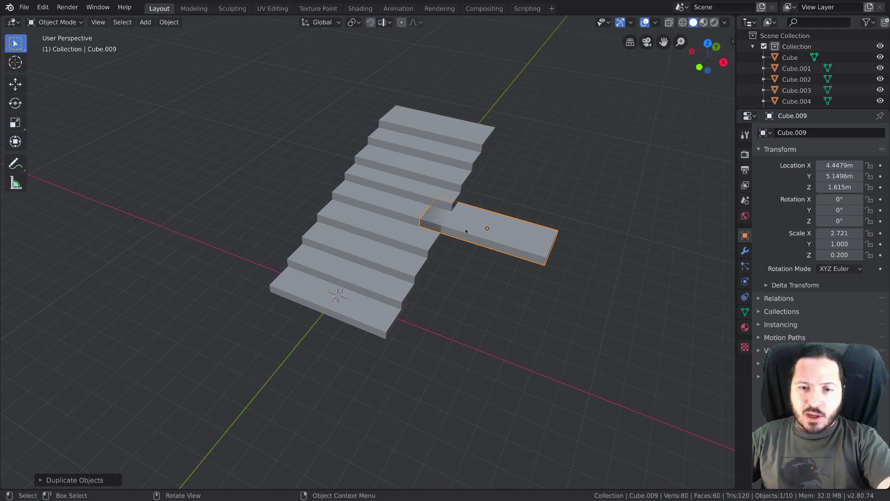
key("alt+s")
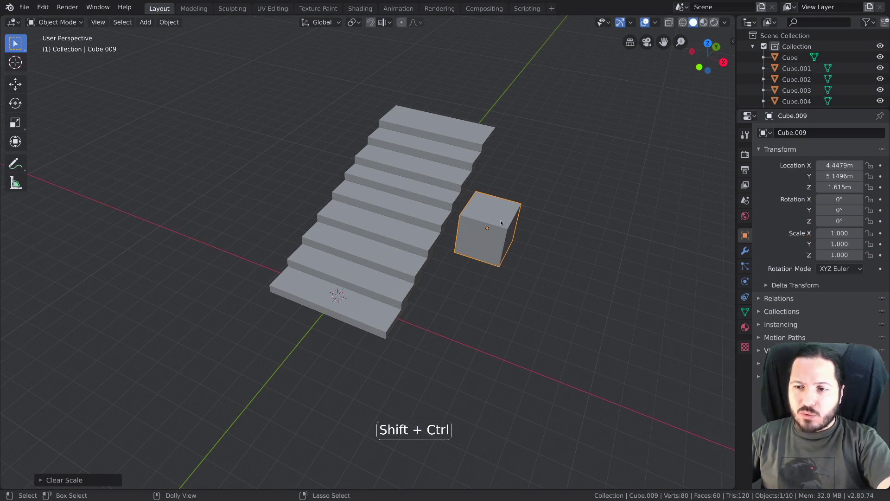
key("g")
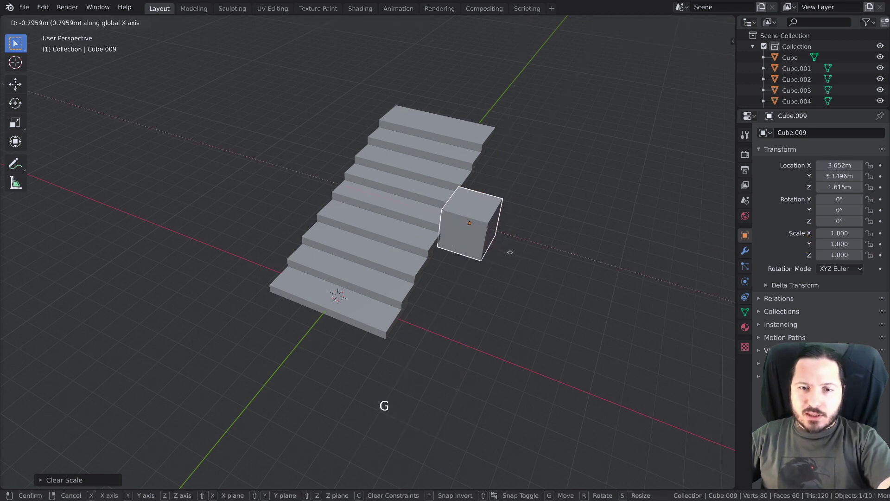
key("s")
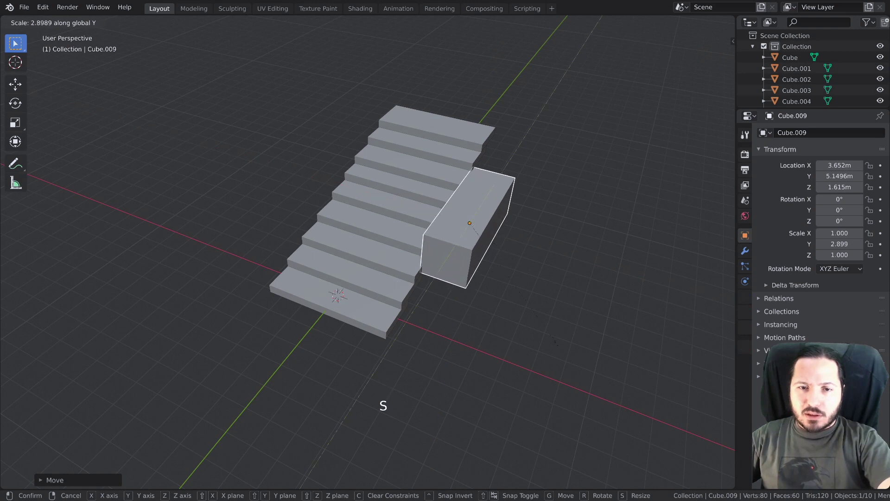
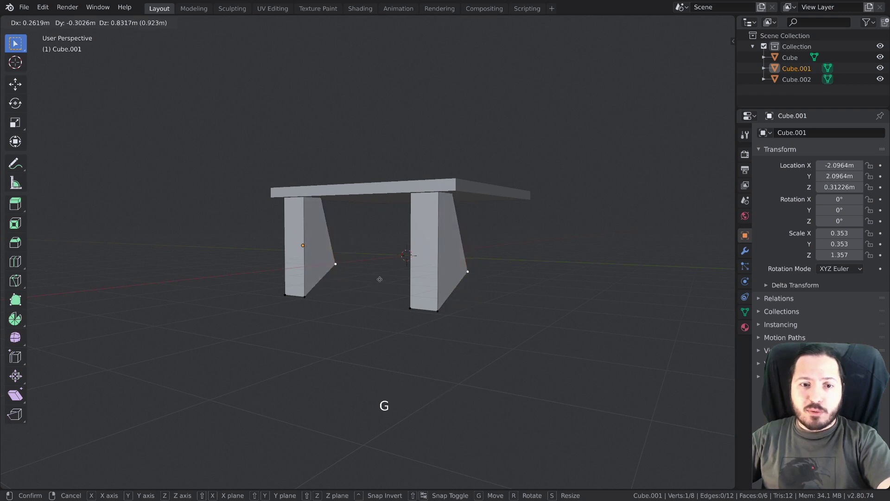
Step: Undo the leg reshaping and duplicate the left table leg
key("Tab")
left_click(315, 253)
middle_click(328, 280)
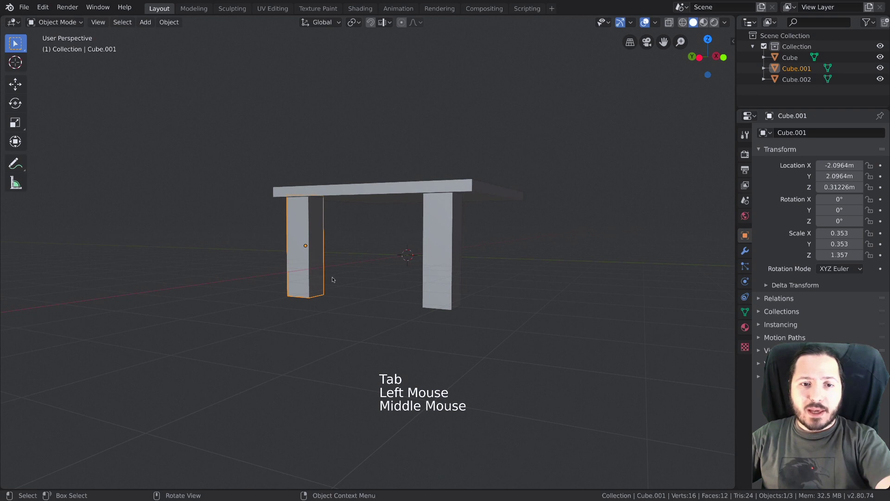
key("shift+d")
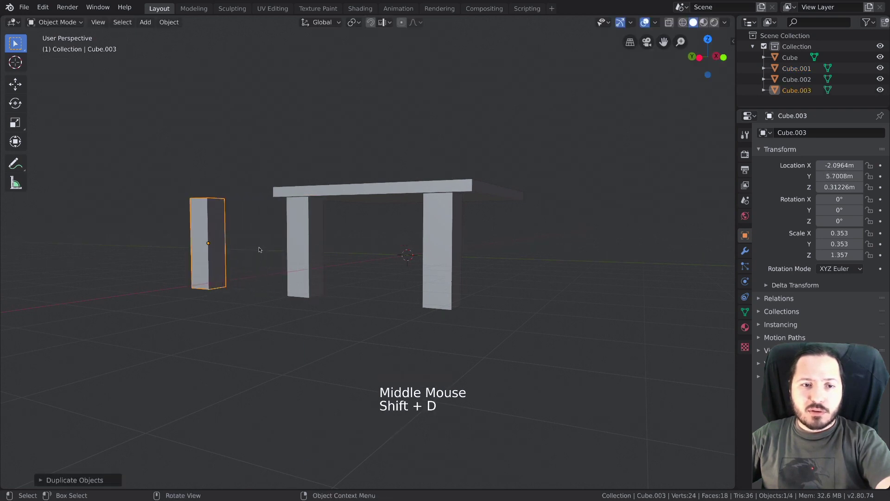
left_click(304, 250)
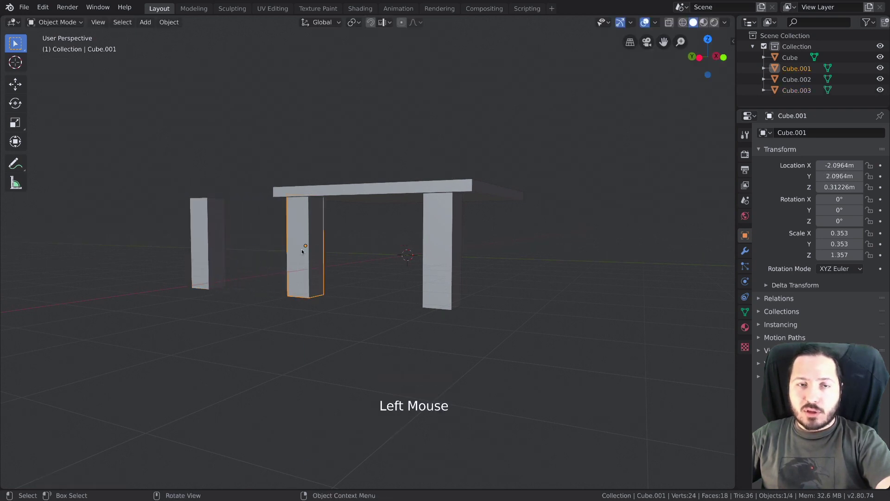
Step: Move the stray third leg aside and delete it, leaving the top on two legs
left_click(71, 22)
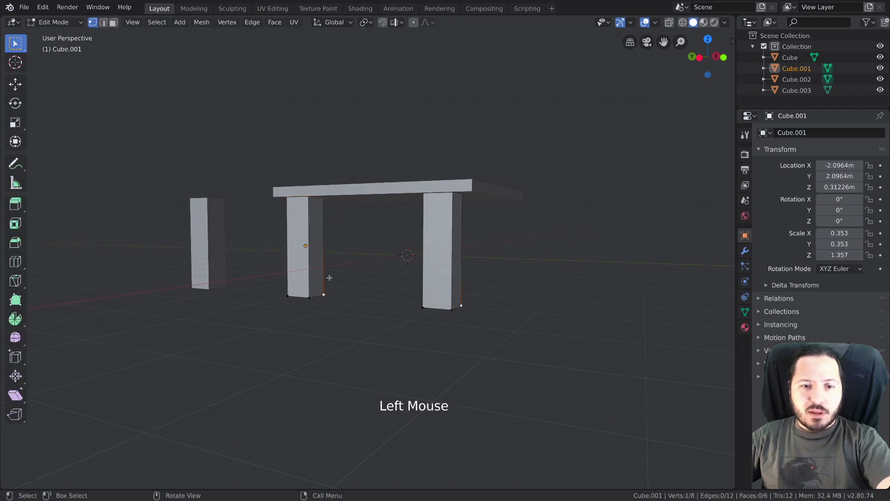
key("g")
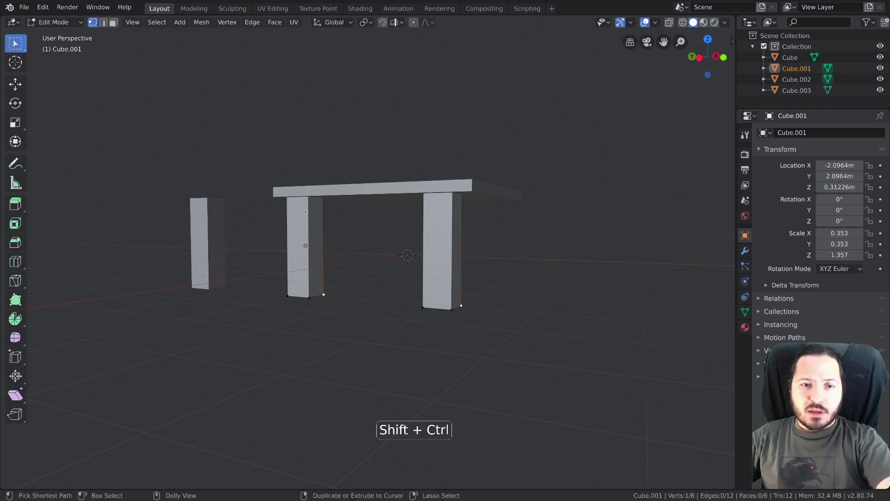
left_click(217, 215)
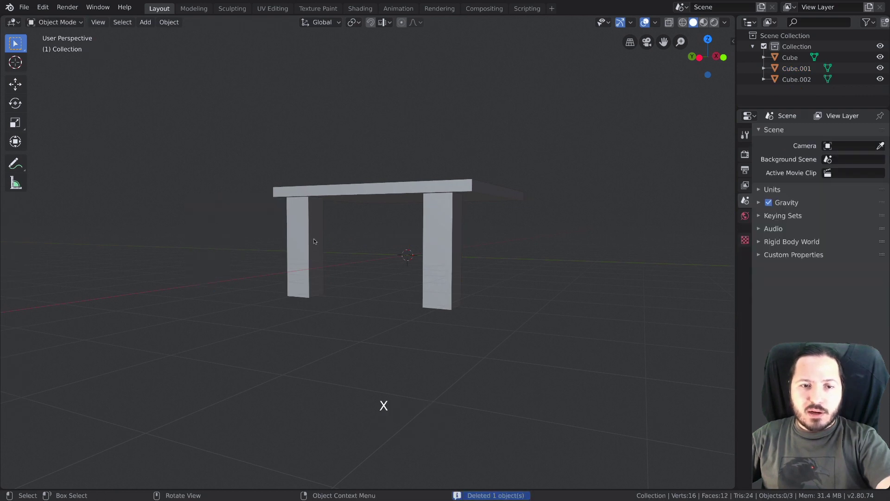
key("x")
left_click(315, 237)
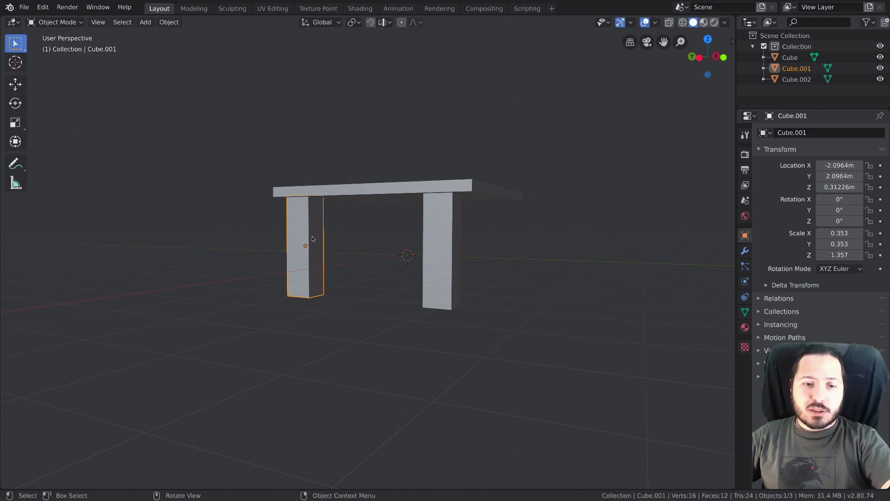
middle_click(330, 277)
Step: In Edit Mode scale up the legs' bottom faces so both legs widen toward the floor
key("Tab")
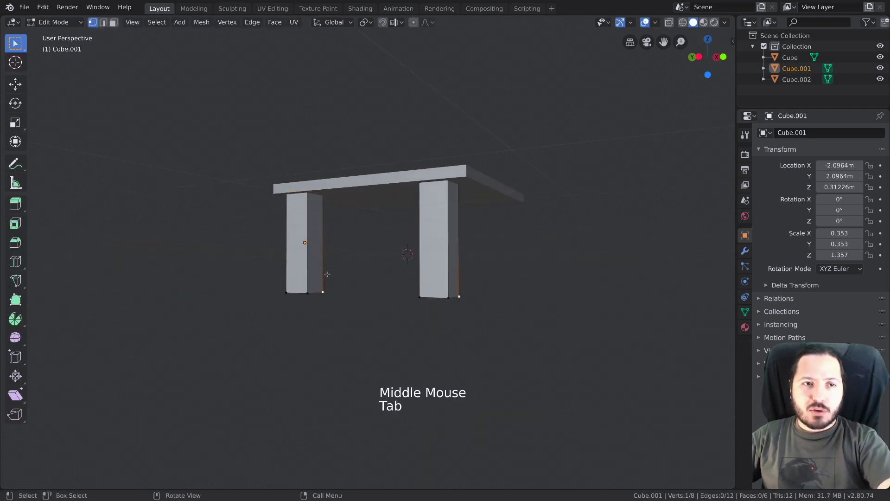
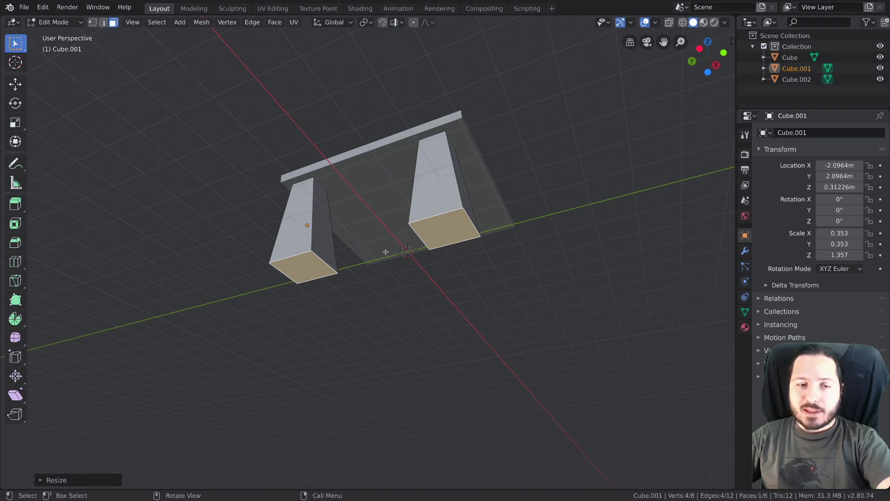
key("Tab")
middle_click(378, 254)
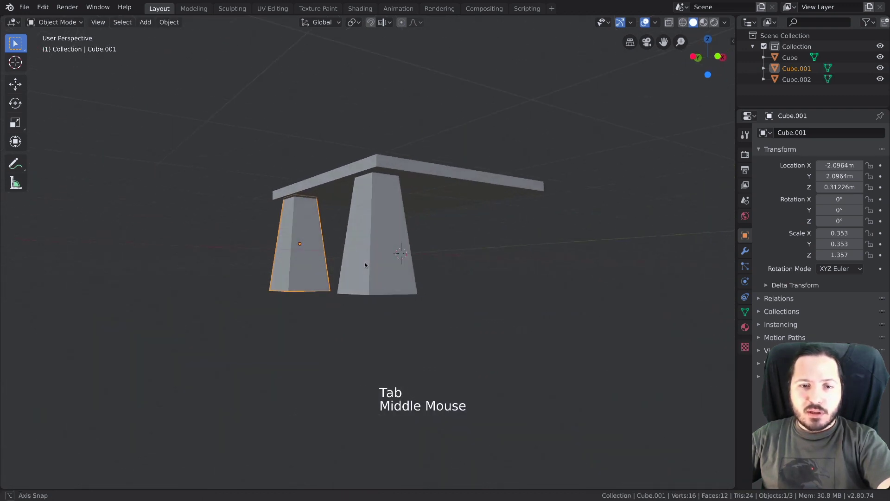
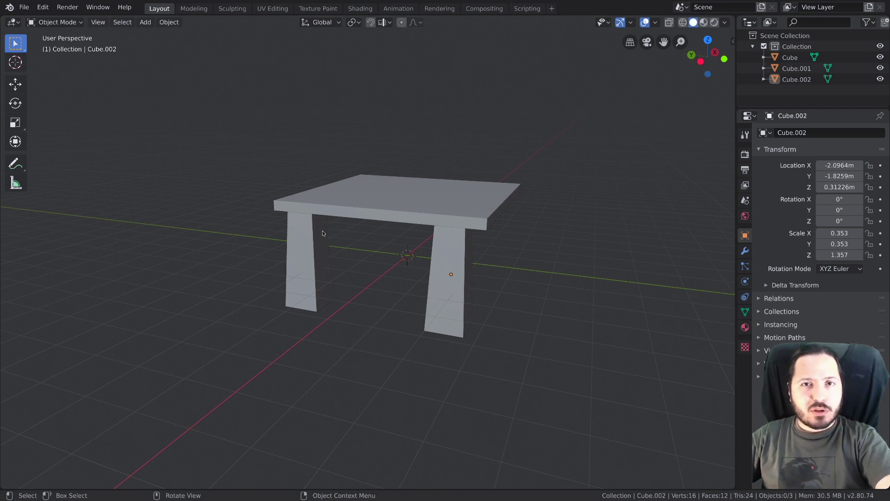
Step: Select both tapered legs together under the tabletop
left_click(318, 231)
scroll("down", 3)
middle_click(376, 256)
middle_click(365, 256)
left_click(385, 267)
middle_click(399, 273)
middle_click(381, 269)
Step: Duplicate the two legs in place so the scene holds four leg objects
key("shift+d")
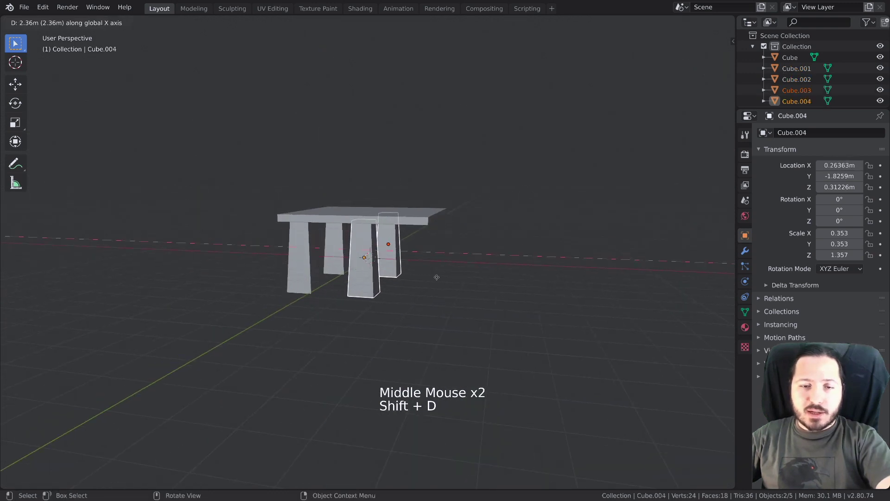
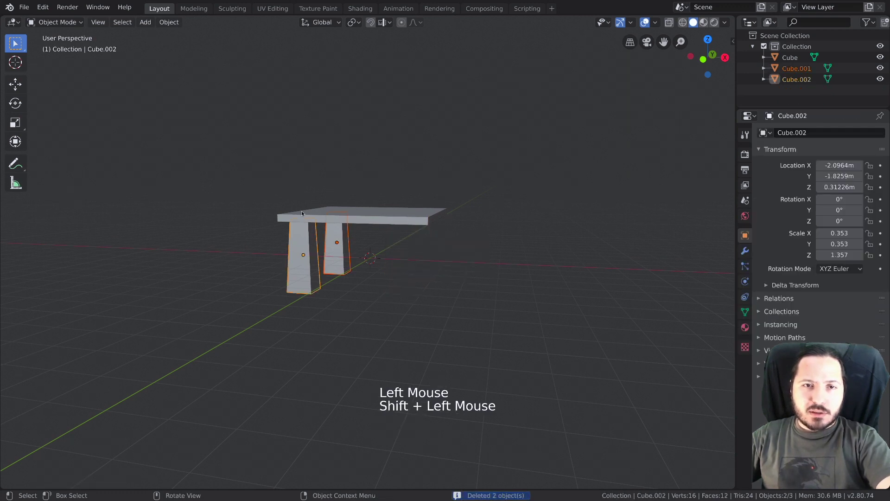
key("shift+d")
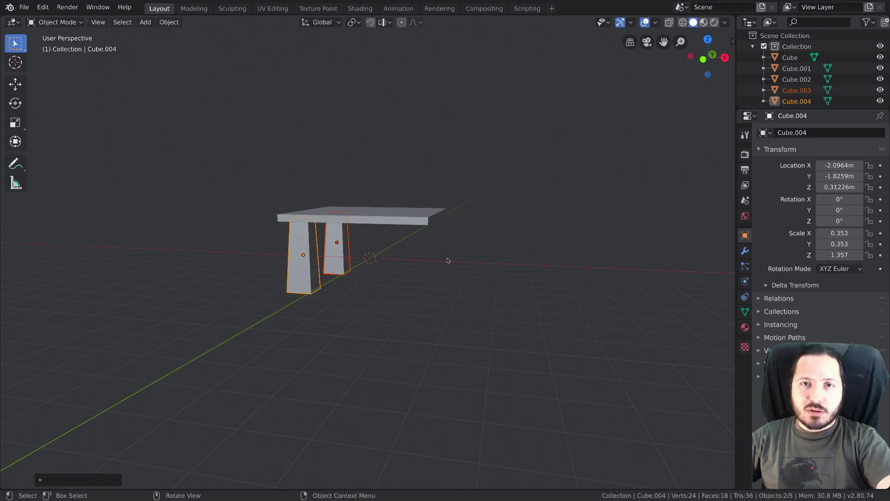
key("shift+s")
key("shift+s")
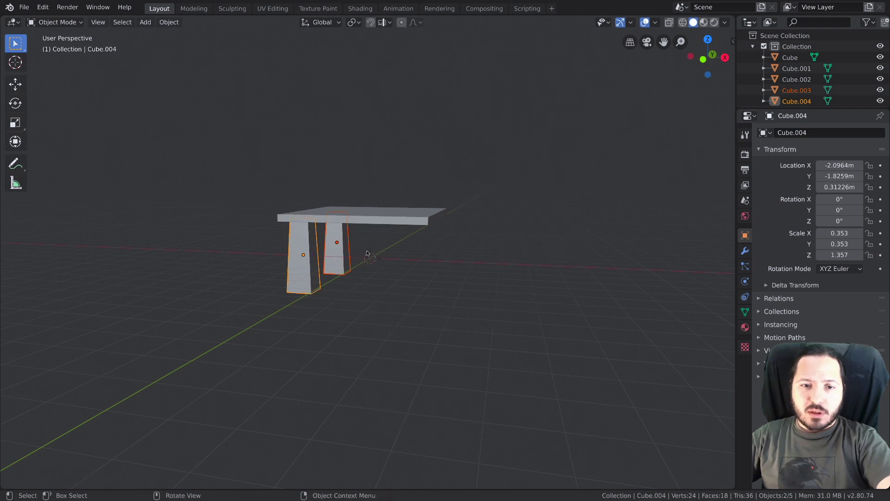
middle_click(371, 257)
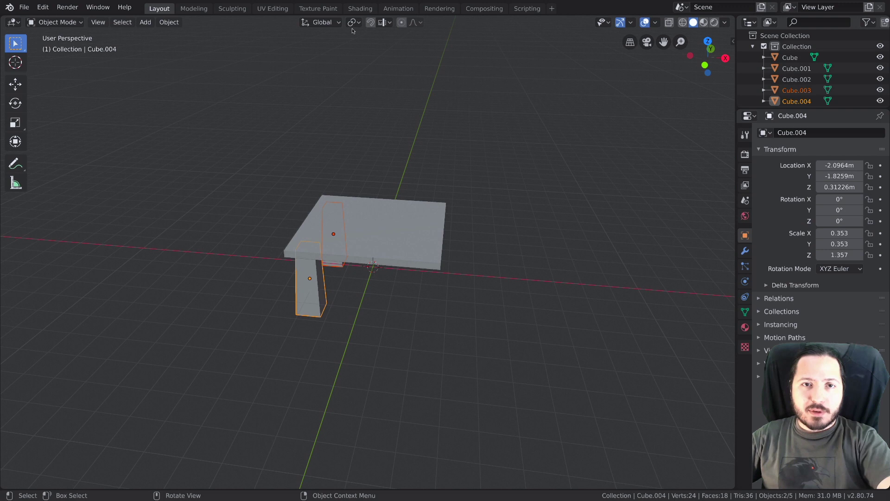
Step: From top view duplicate the legs and rotate the copies half a turn
left_click(358, 20)
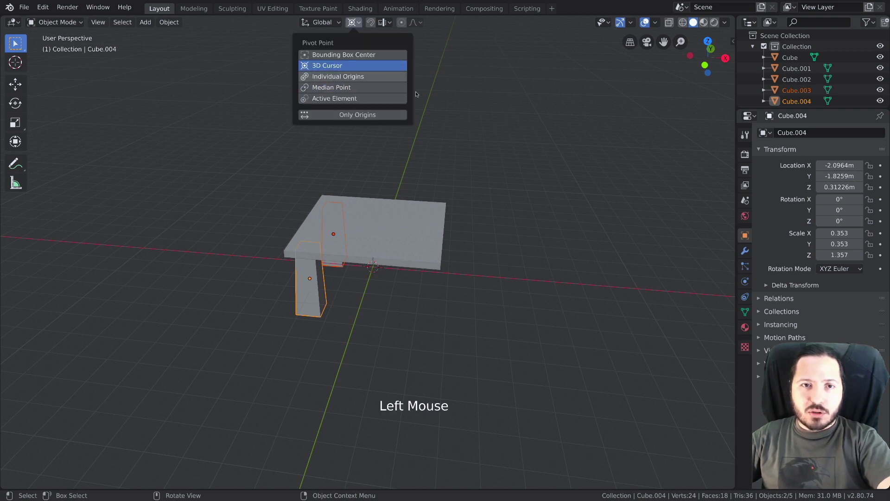
key("KP_7")
key("shift+d")
key("r")
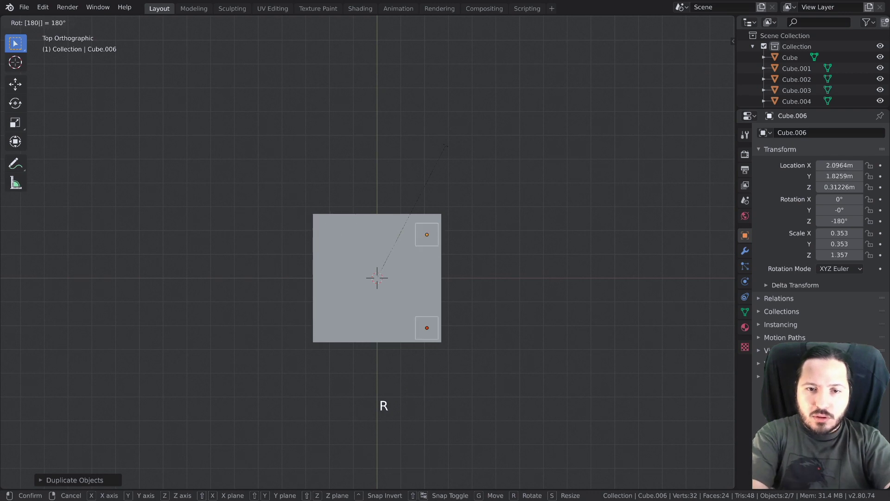
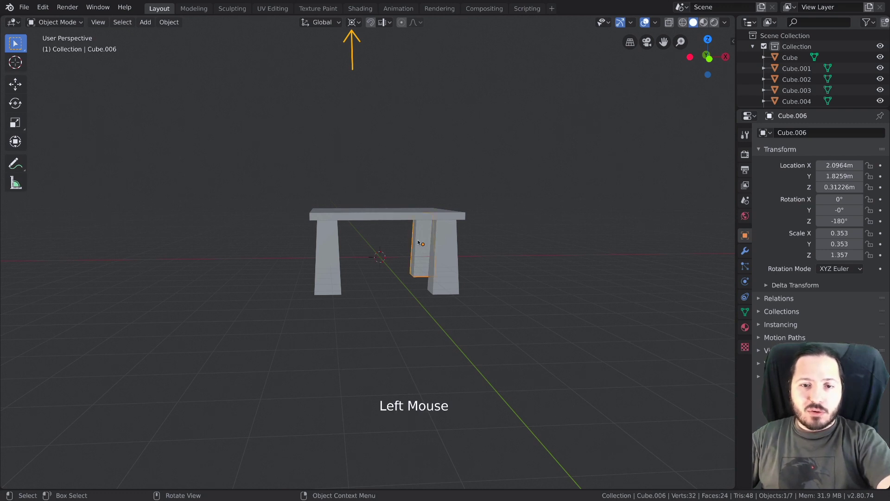
Step: Adjust the copies and set the transform pivot point to Median Point
key("r")
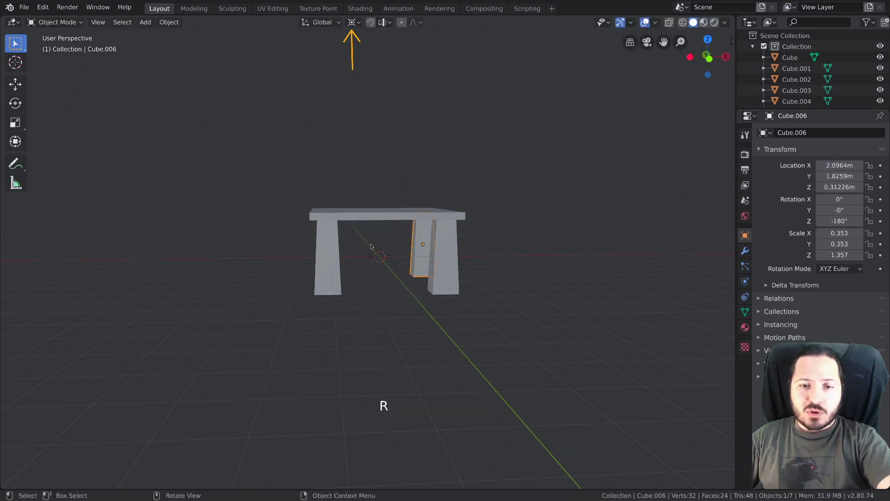
key("s")
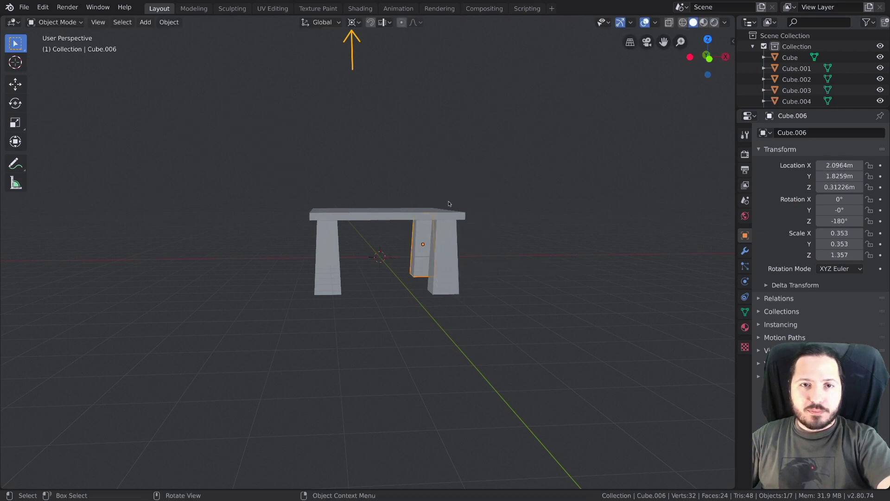
left_click(356, 21)
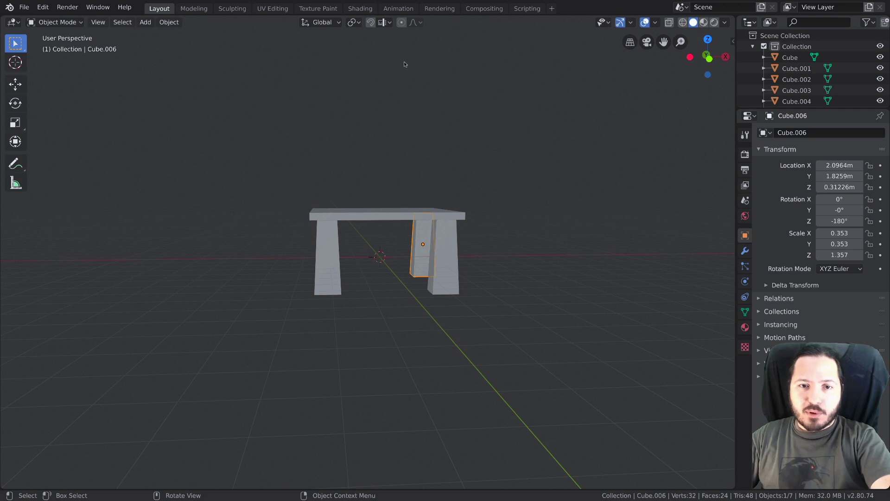
Step: Keep median pivot, deselect all, set the 3D cursor above the table and bring up the Add list
key(".")
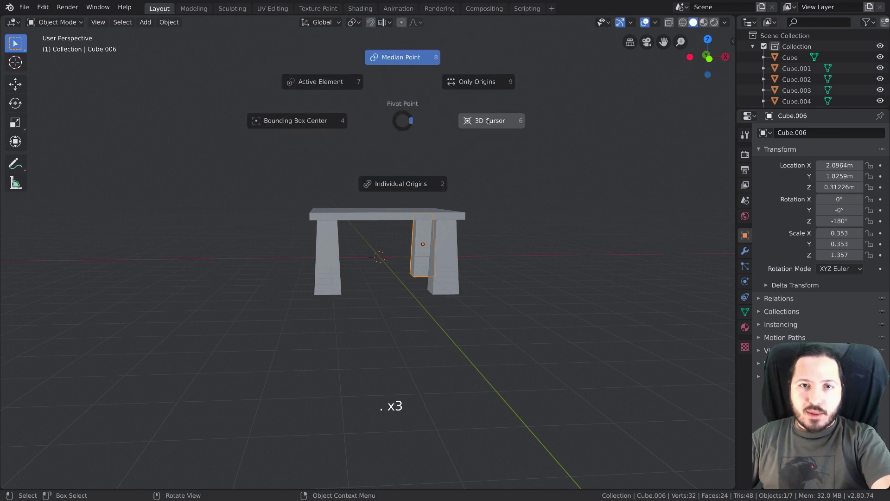
key(".")
key("alt+a")
middle_click(416, 186)
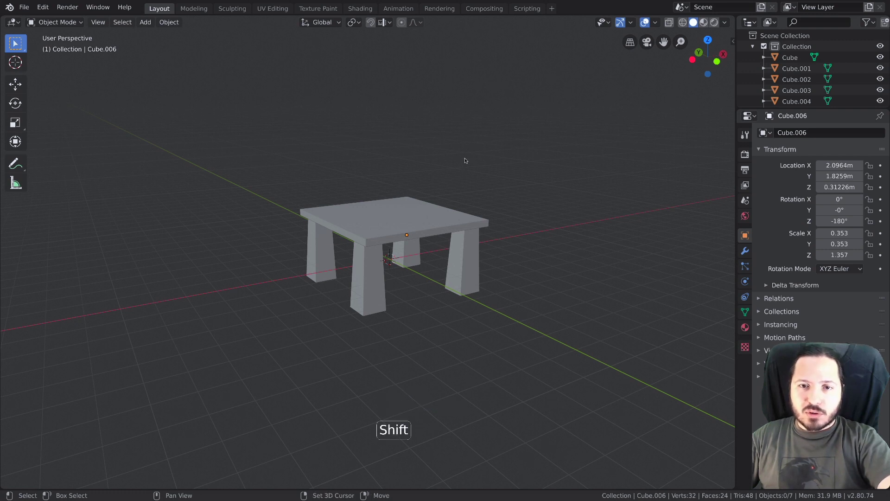
right_click(468, 157)
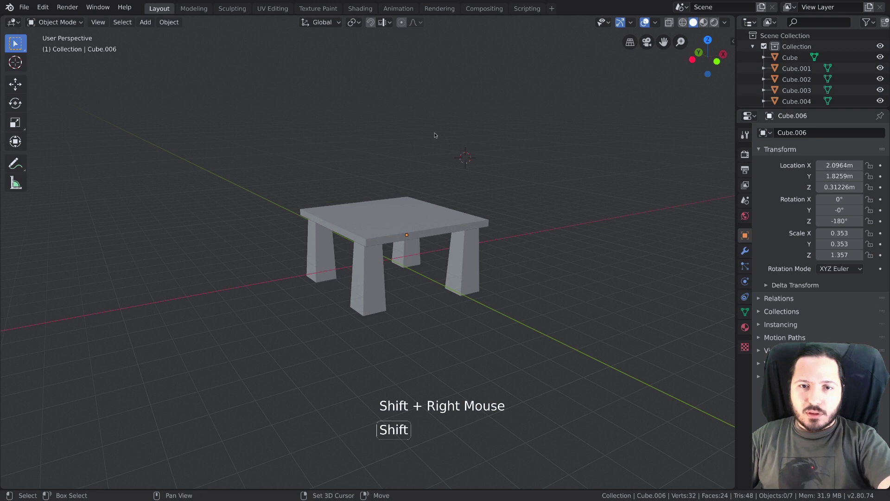
key("shift+a")
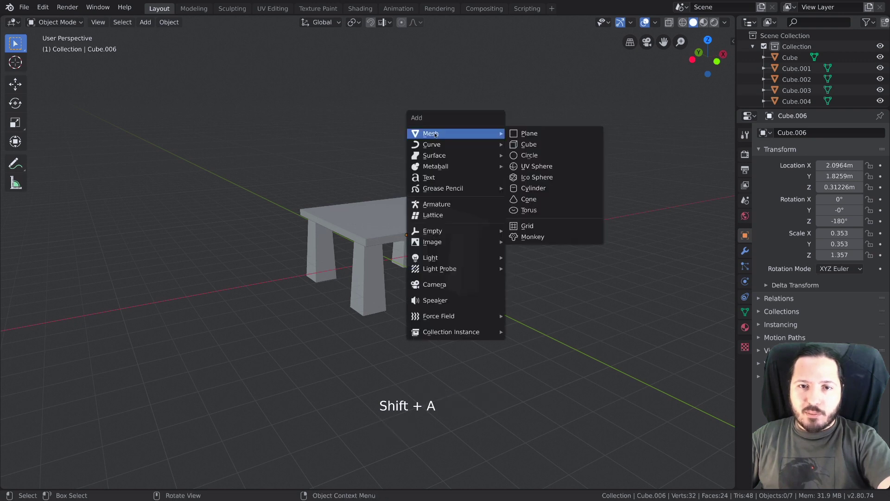
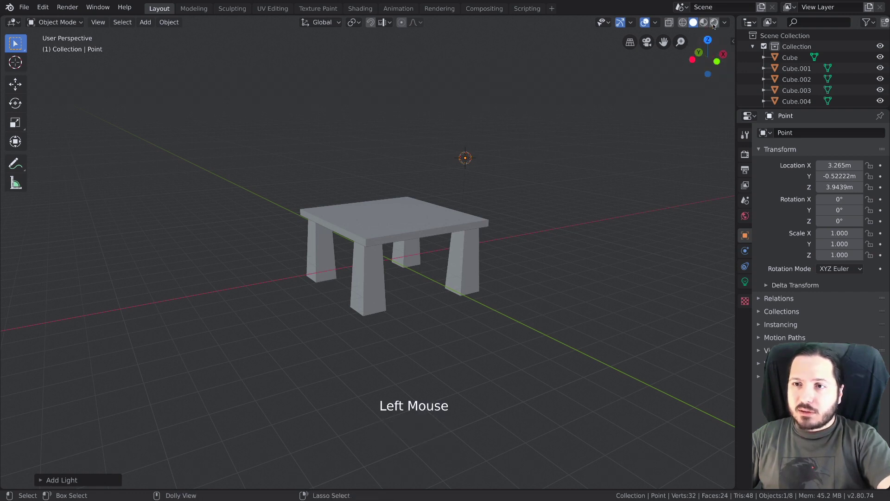
Step: Preview with Rendered shading, select the point light above the tabletop and show its Light settings
left_click(716, 22)
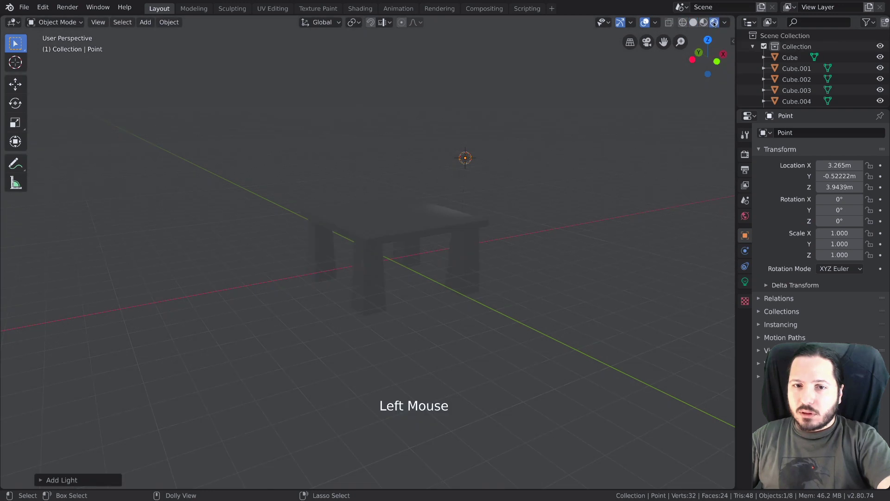
middle_click(430, 159)
left_click(479, 157)
left_click(473, 159)
key("g")
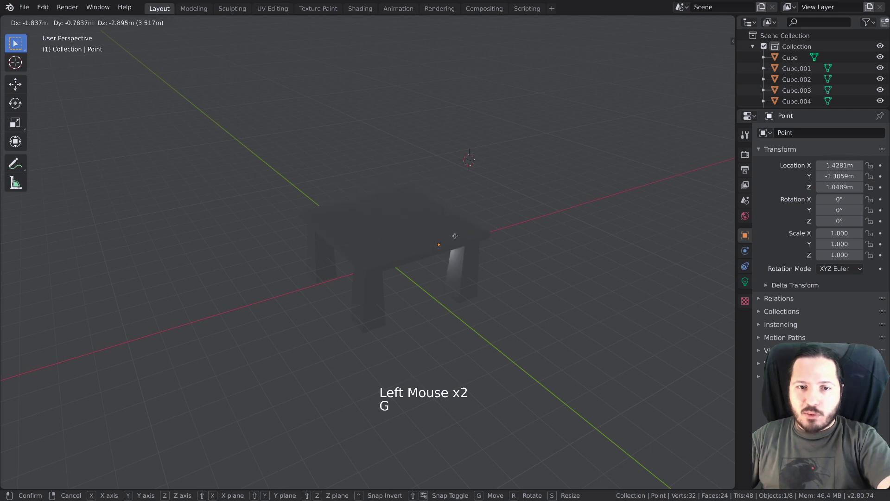
key("s")
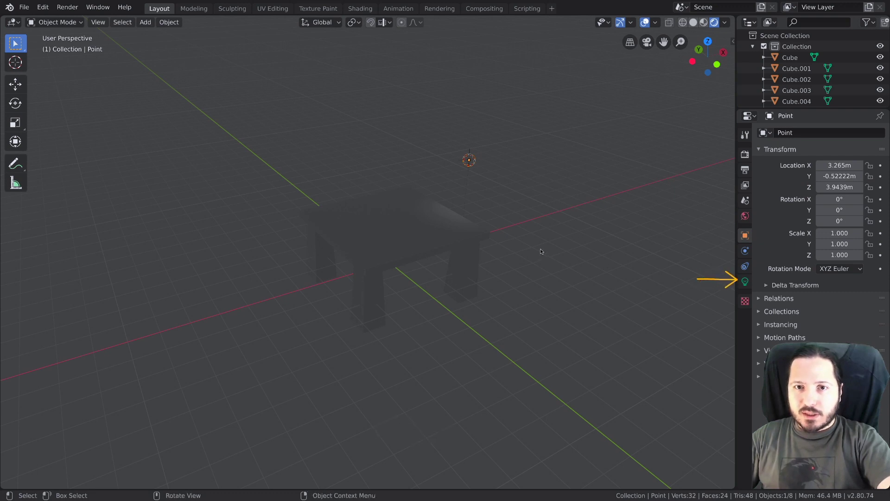
left_click(433, 232)
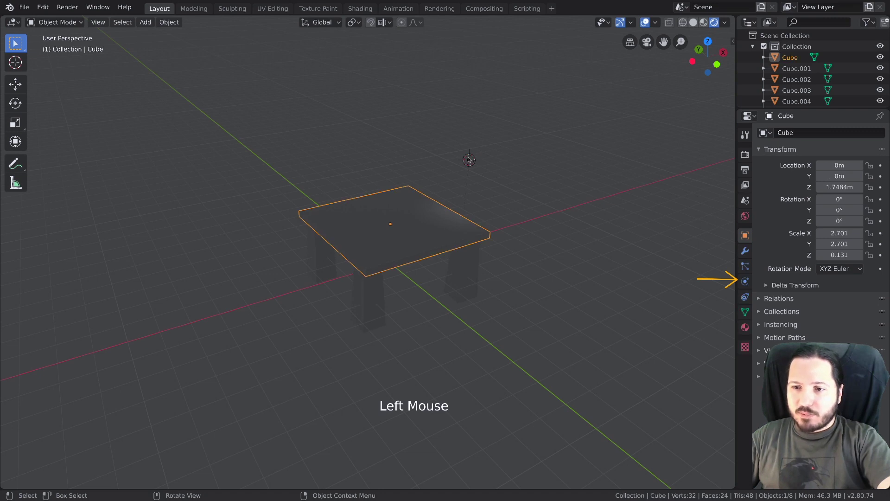
left_click(470, 157)
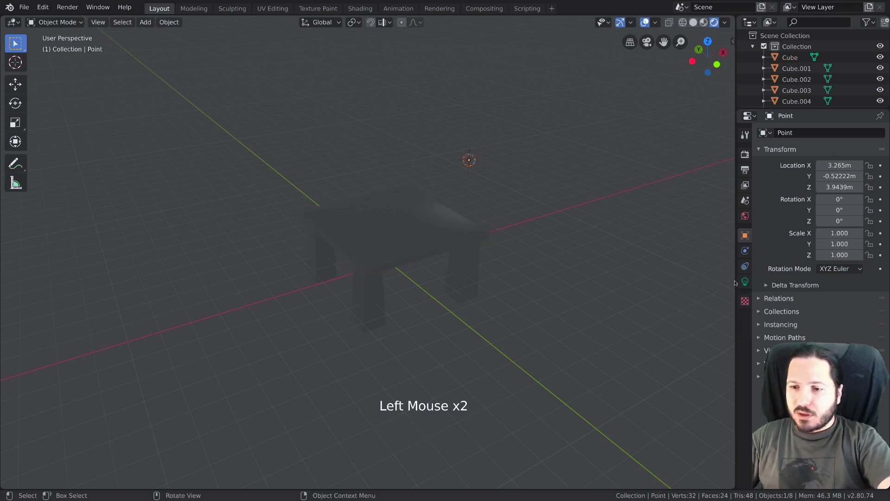
left_click(746, 281)
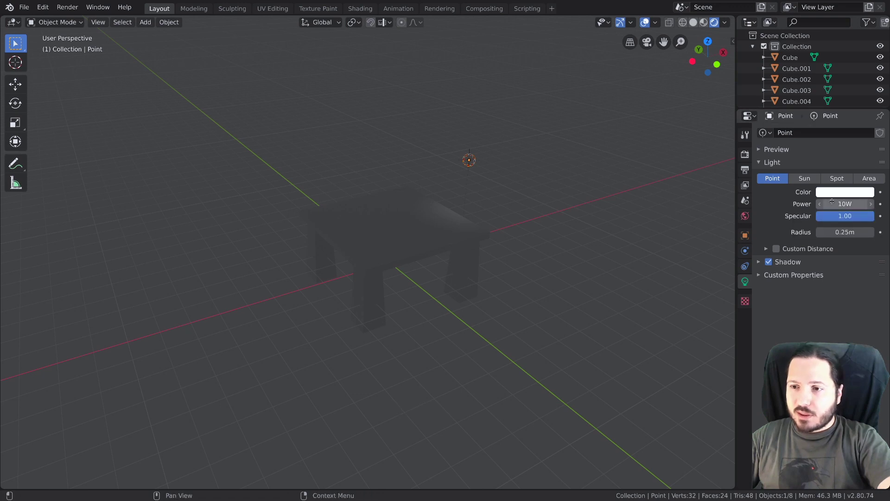
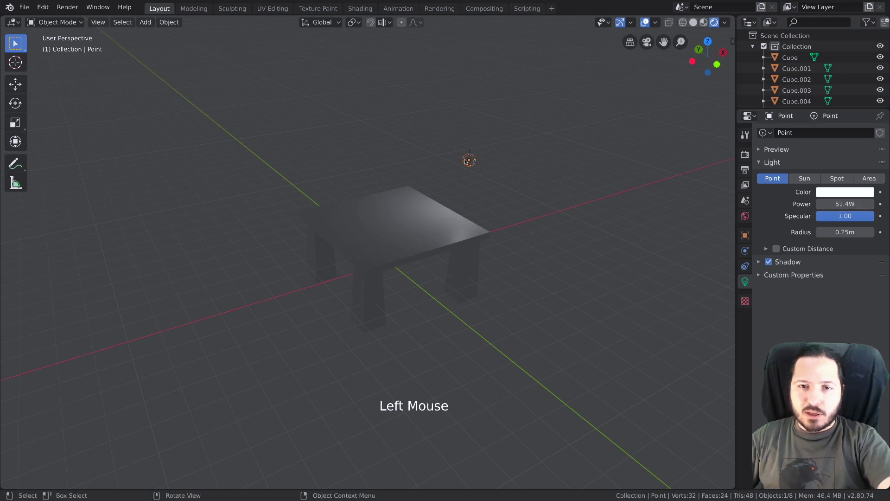
Step: Give the light a warm orange colour, then make a linked copy and start recolouring the shared light green
left_click(469, 157)
key("g")
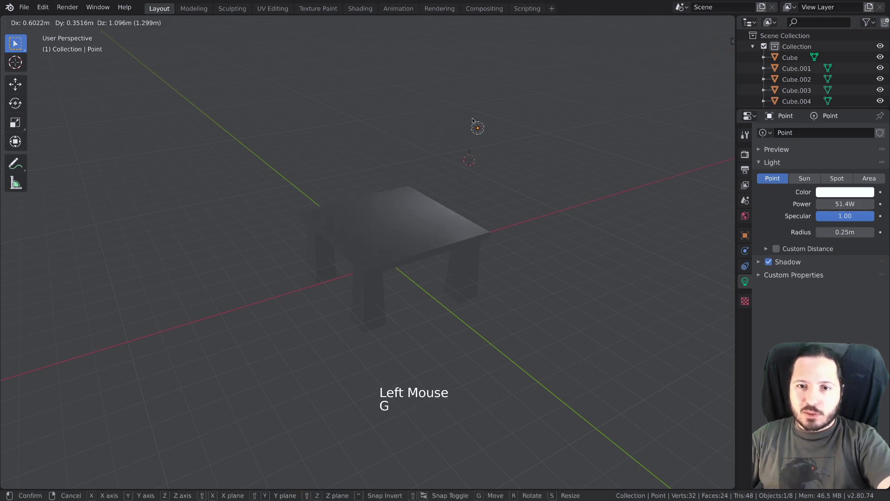
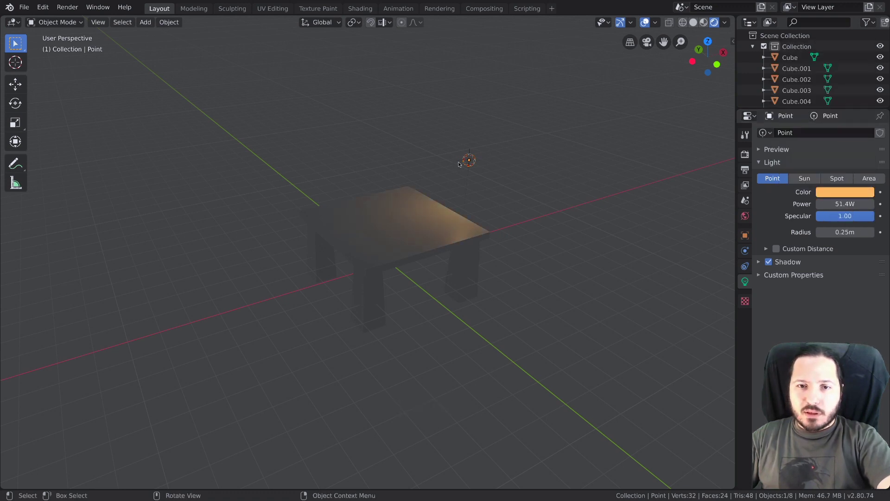
left_click(468, 160)
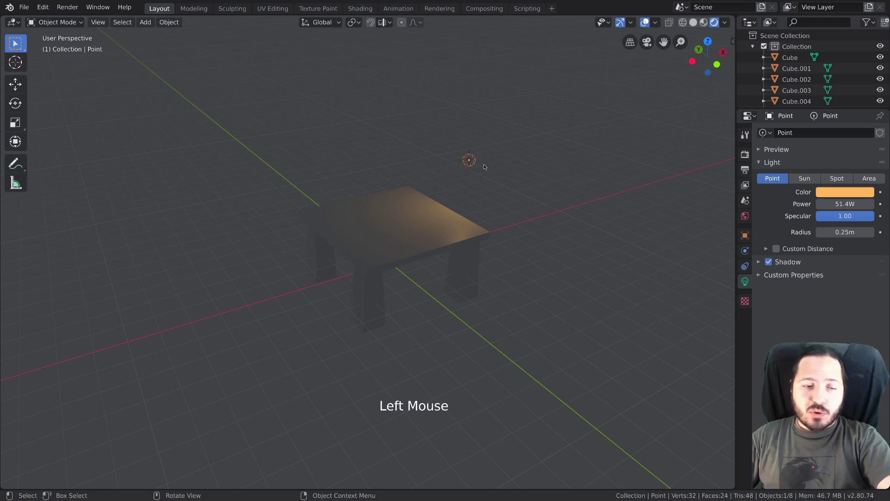
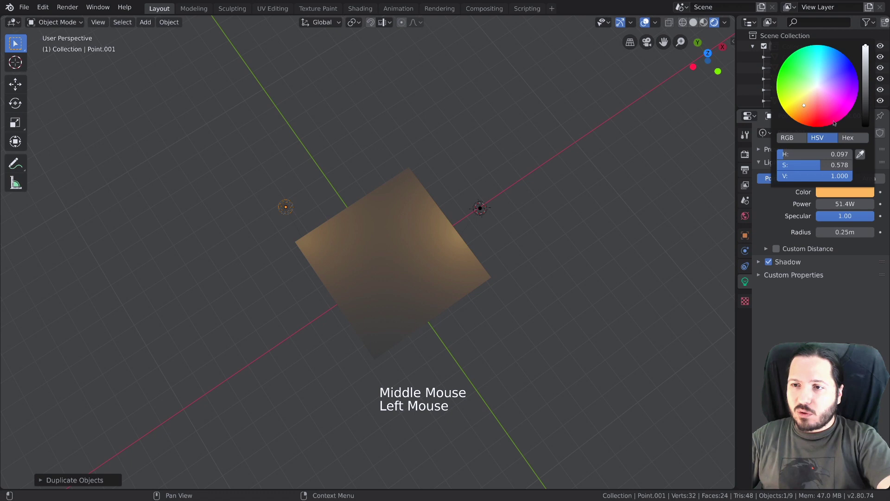
middle_click(307, 138)
middle_click(346, 157)
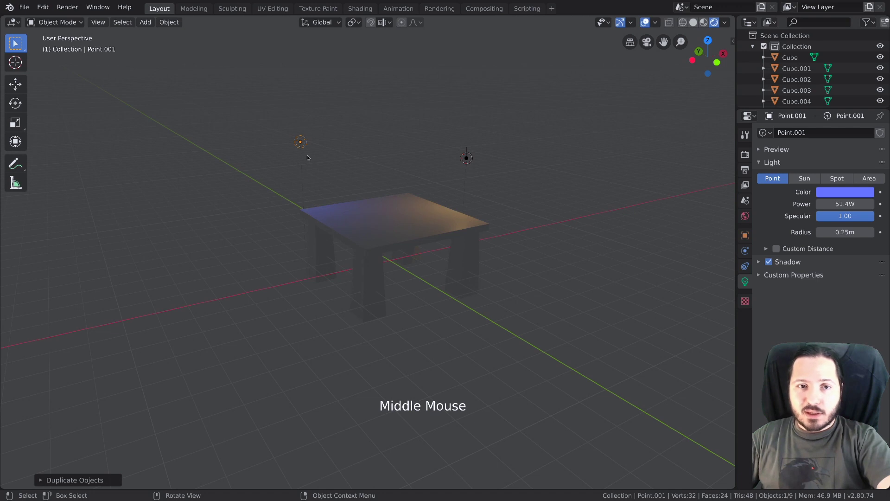
key("alt+d")
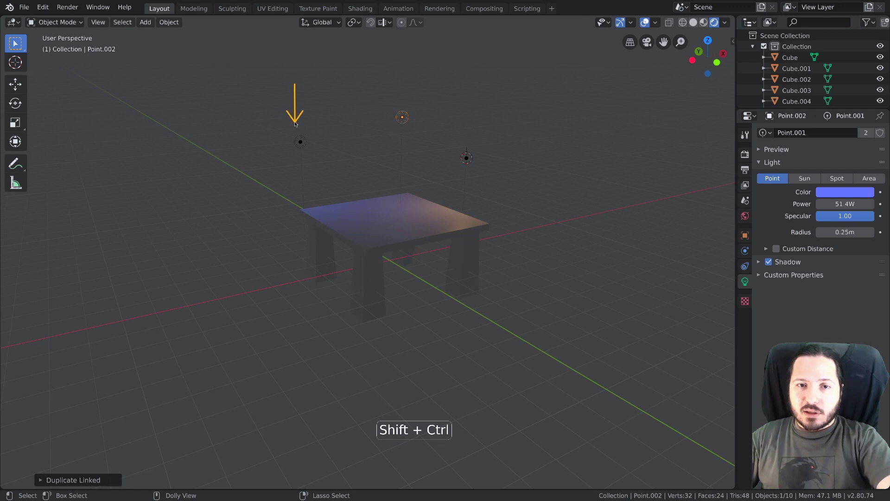
left_click(830, 191)
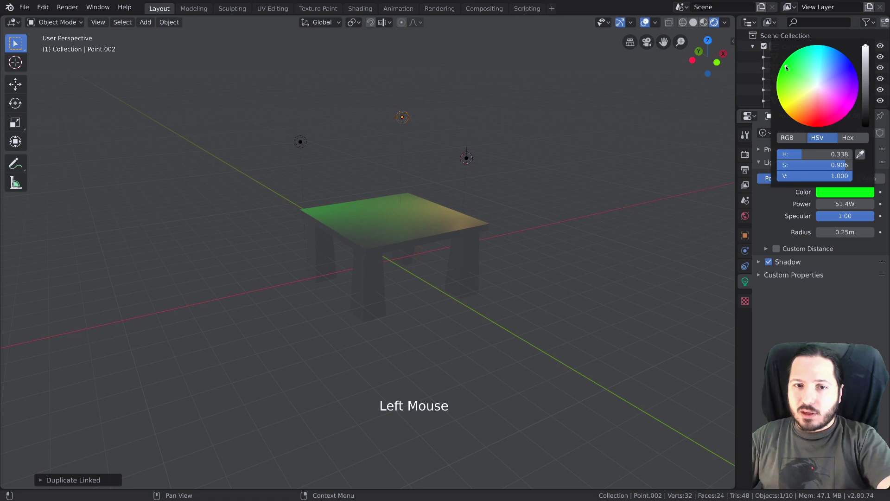
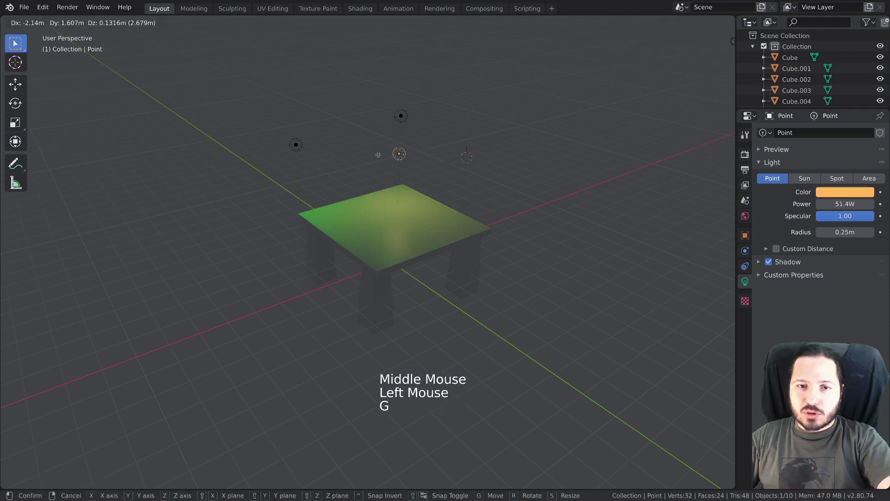
Step: Select another point light and move it above the table top
left_click(402, 118)
key("g")
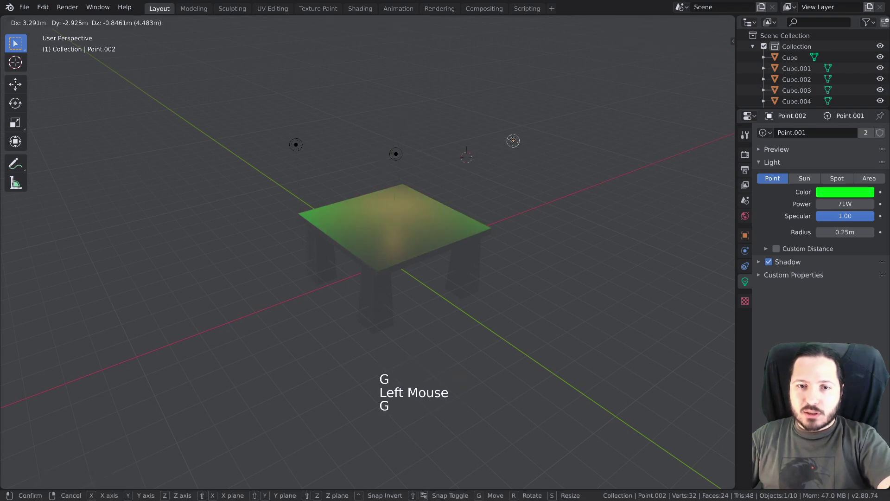
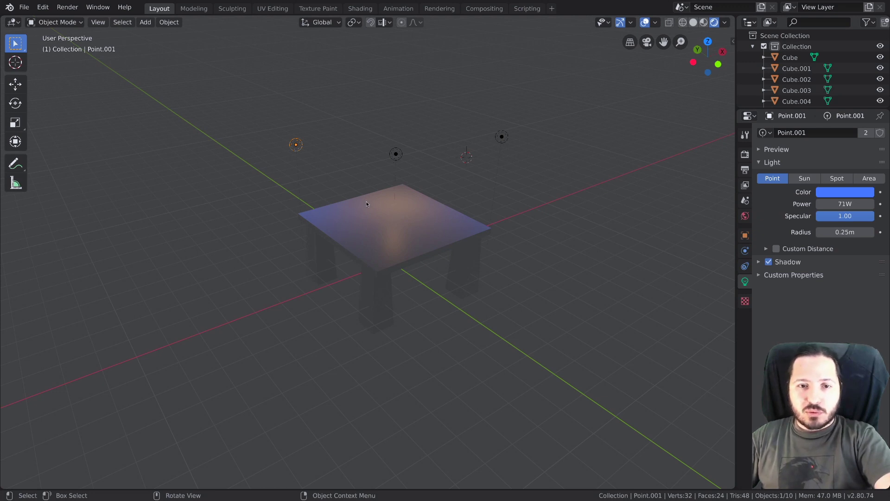
Step: Show the table top's transform values and clear its scale and location as a demonstration
left_click(369, 201)
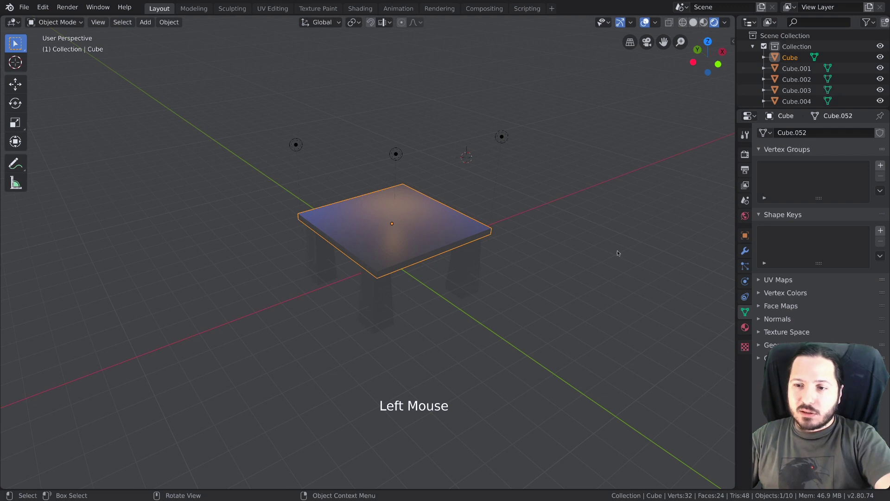
left_click(747, 237)
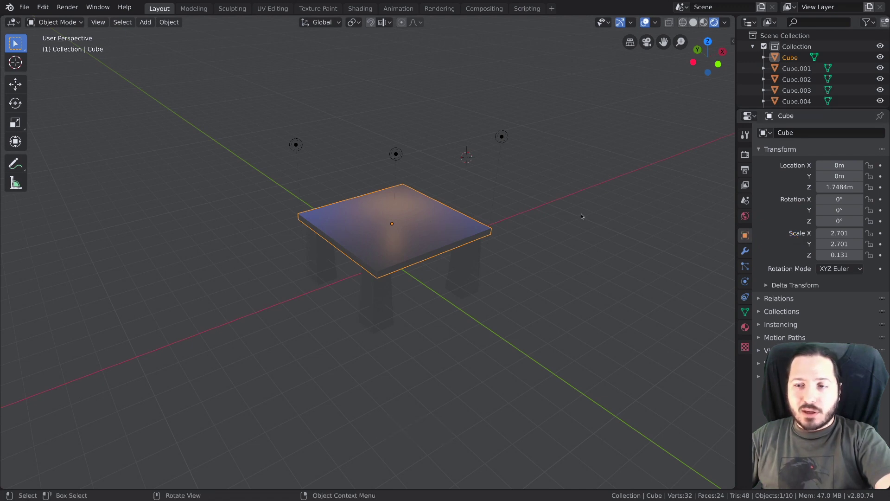
key("alt+s")
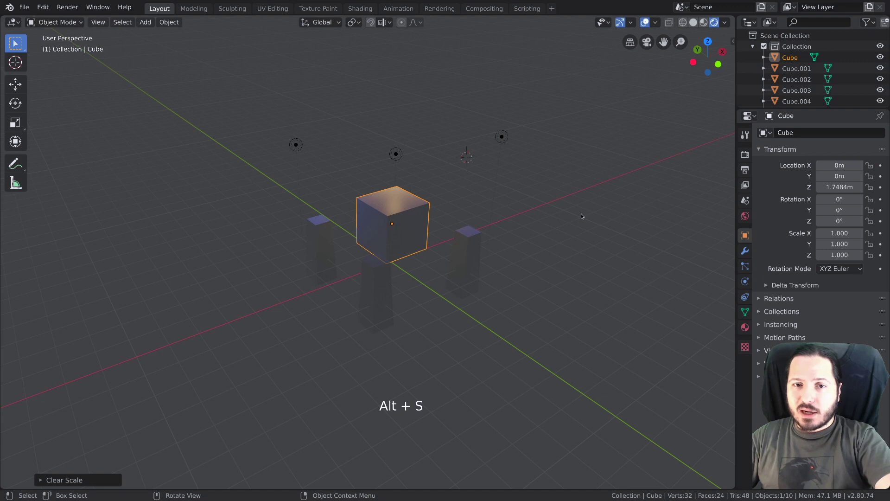
left_click(583, 213)
key("alt+g")
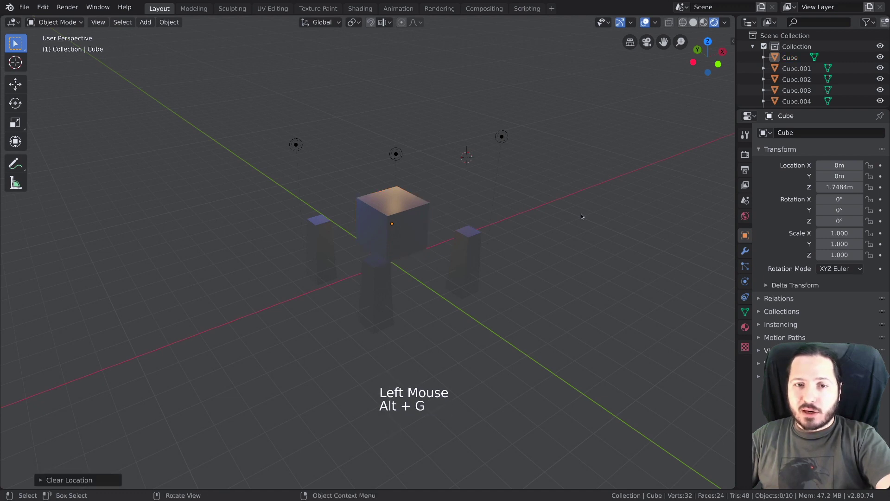
key("g")
Step: Clear the table top's location and rotation, then undo to restore the 2.701-scale slab at 1.7484 m
left_click(410, 213)
key("g")
key("alt+g")
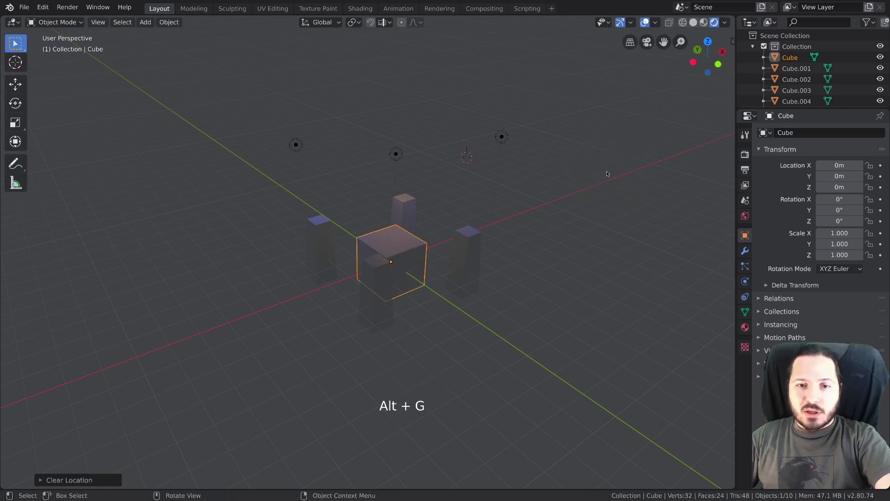
key("alt+r")
key("ctrl+z")
key("ctrl+z")
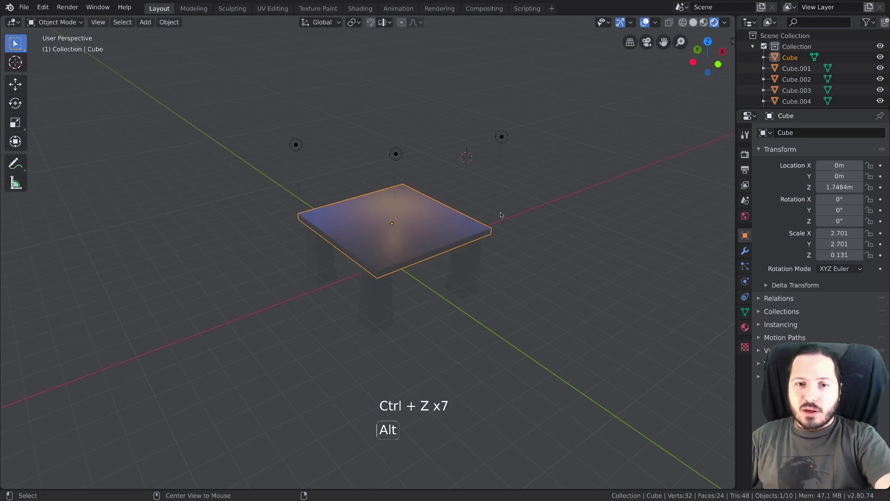
Step: Apply the table top's scale so it reads 1.000 while keeping the slab shape, then confirm Alt+S no longer flattens it
left_click(448, 187)
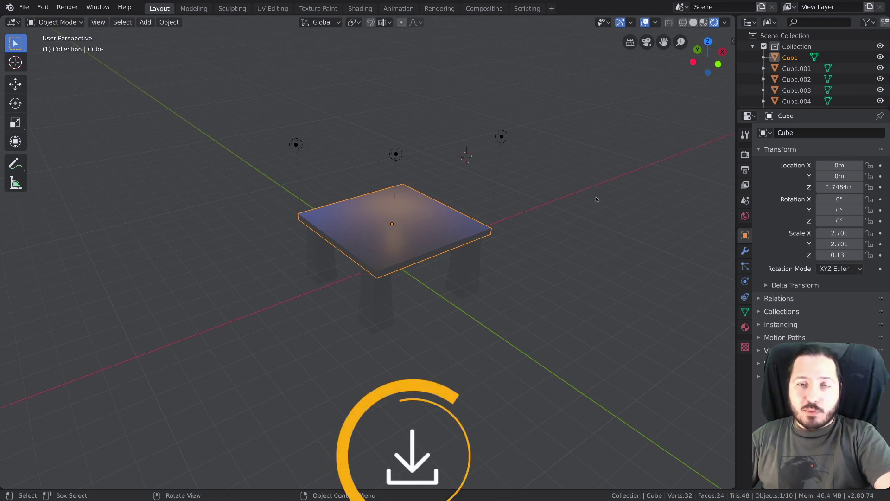
key("ctrl+a")
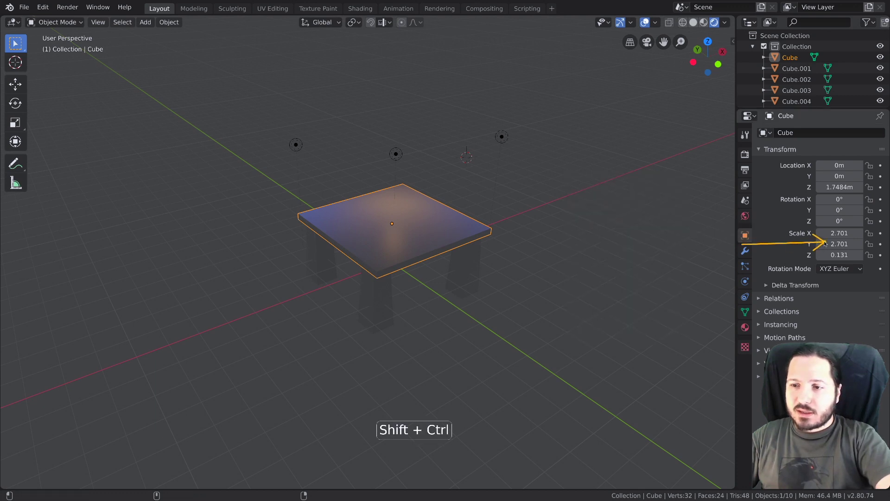
key("ctrl+a")
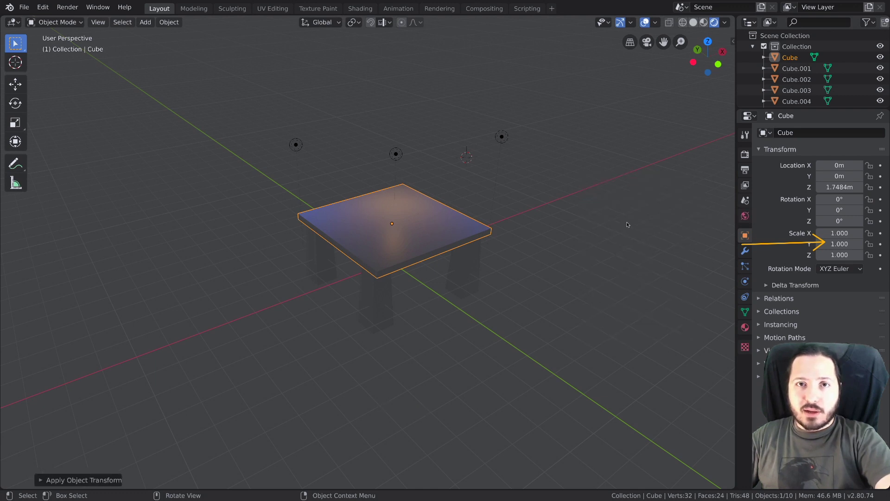
key("alt+s")
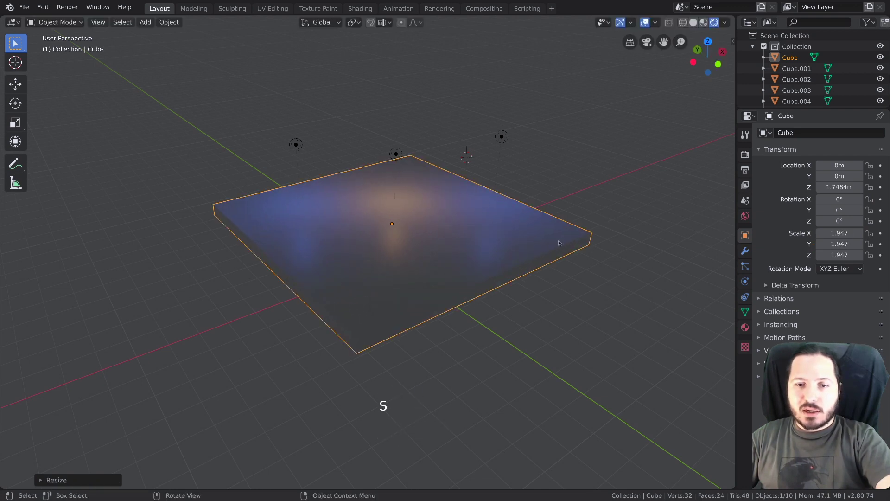
key("alt+s")
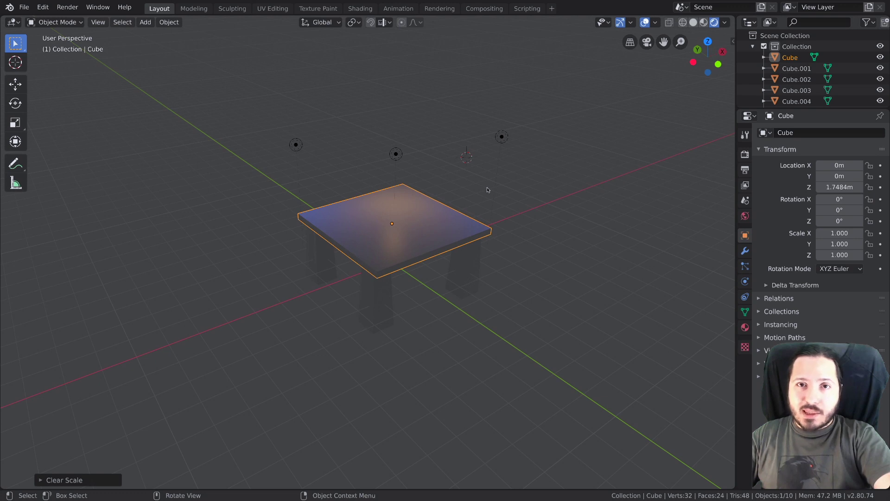
Step: Select a tapered leg and show its mesh data Cube.053 with its two-object user count
left_click(381, 295)
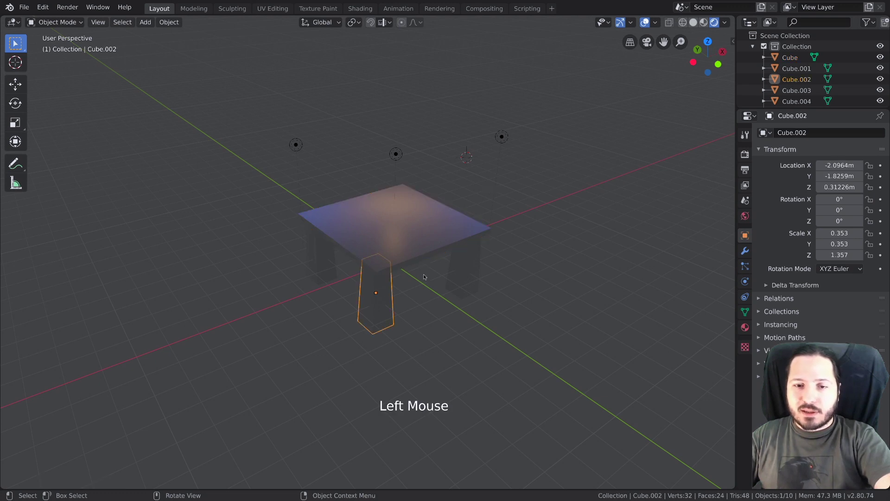
middle_click(416, 230)
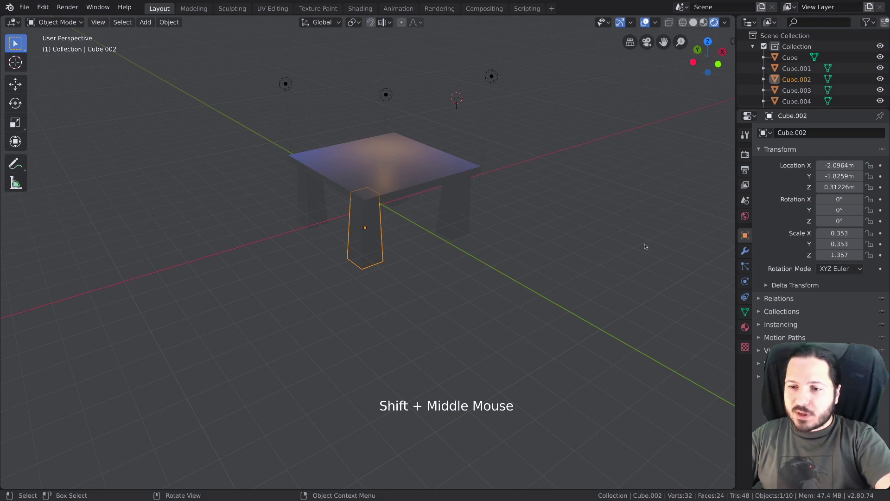
left_click(744, 310)
left_click(736, 175)
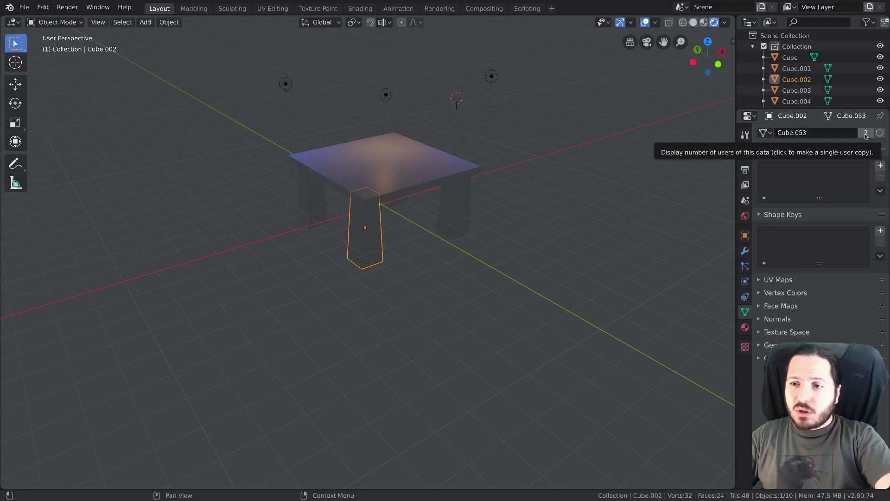
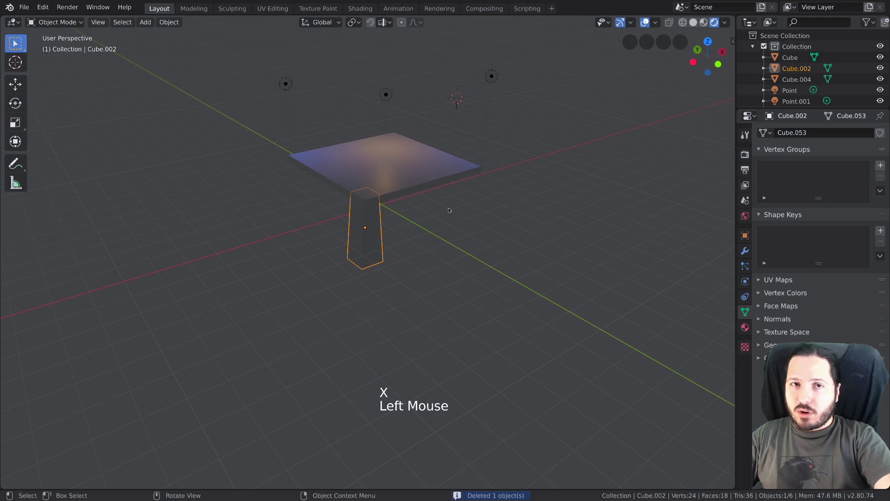
Step: Make three linked leg copies with Alt+D, scale the shared mesh's bottom face across all, then select one copy
key("alt+d")
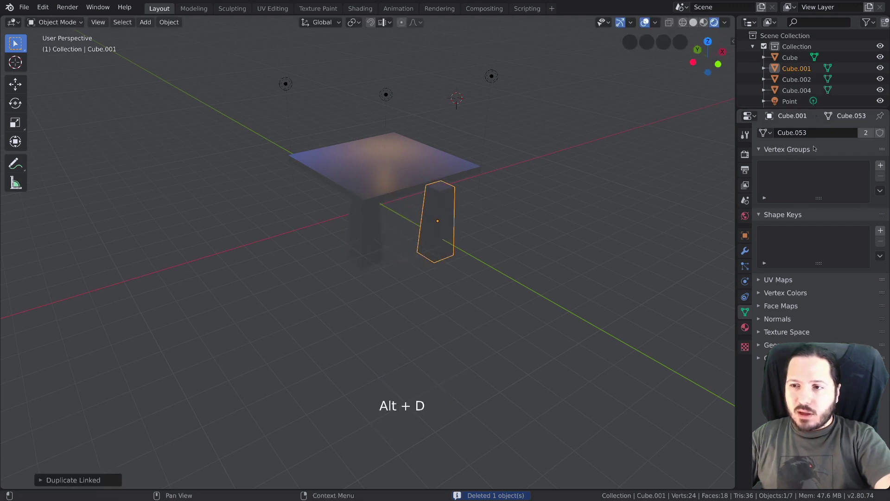
key("alt+d")
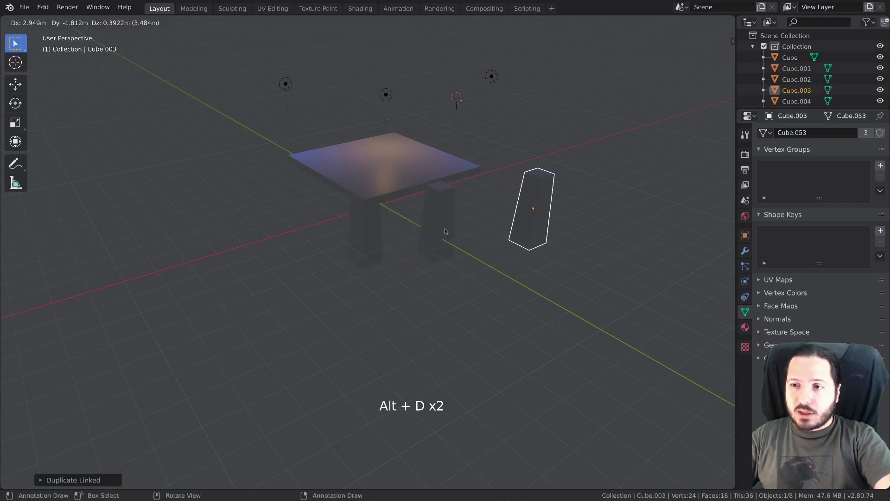
key("alt+d")
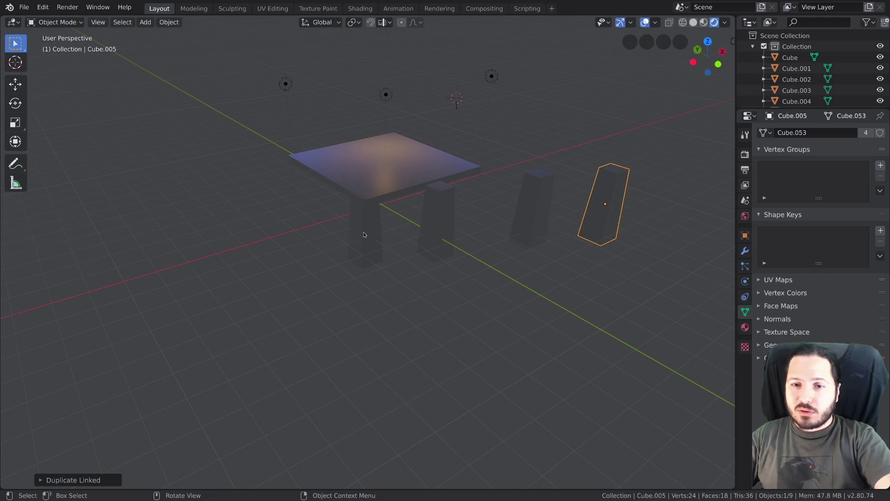
key("Tab")
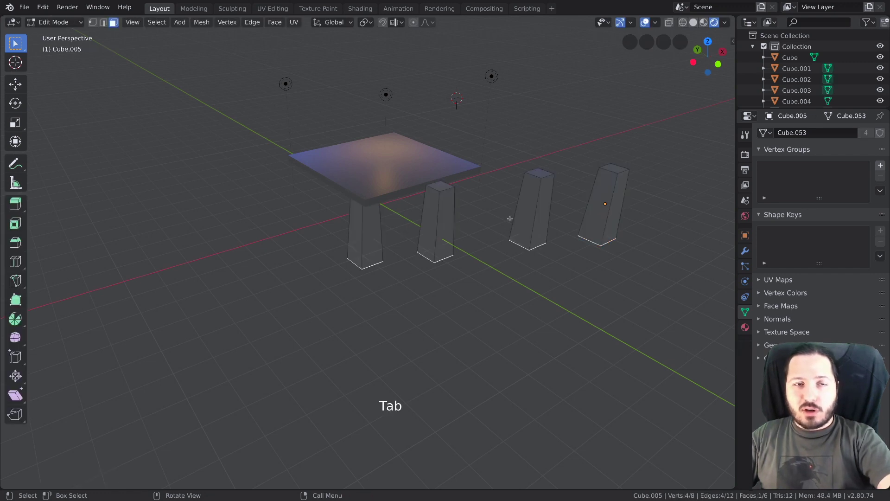
key("s")
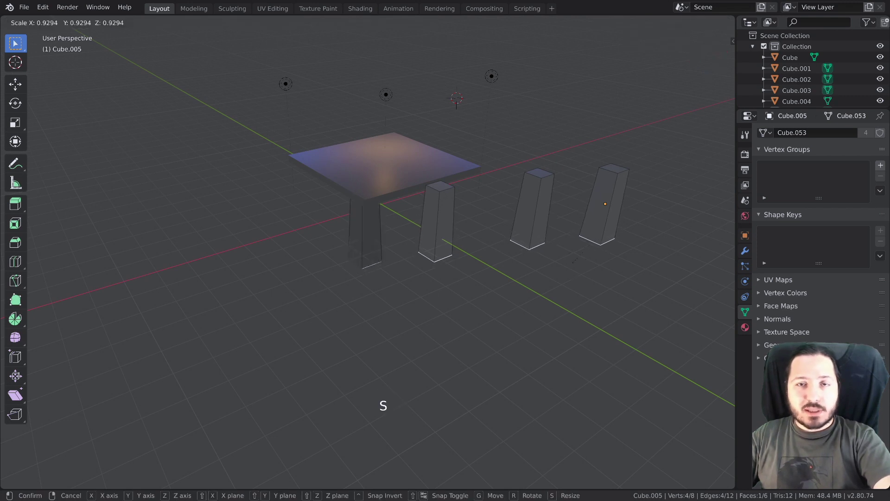
key("Tab")
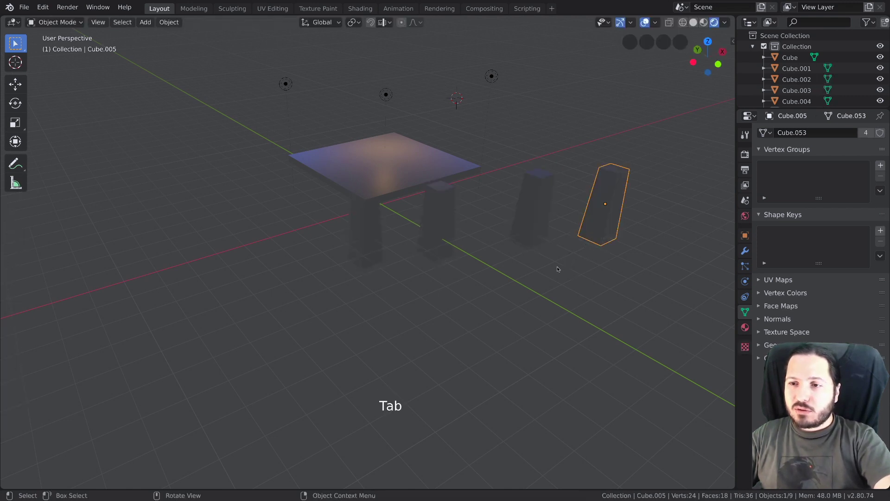
left_click(552, 192)
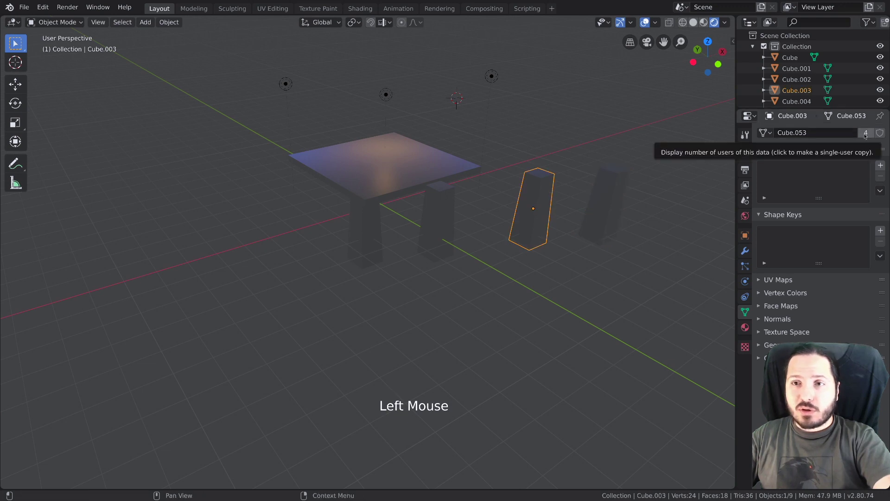